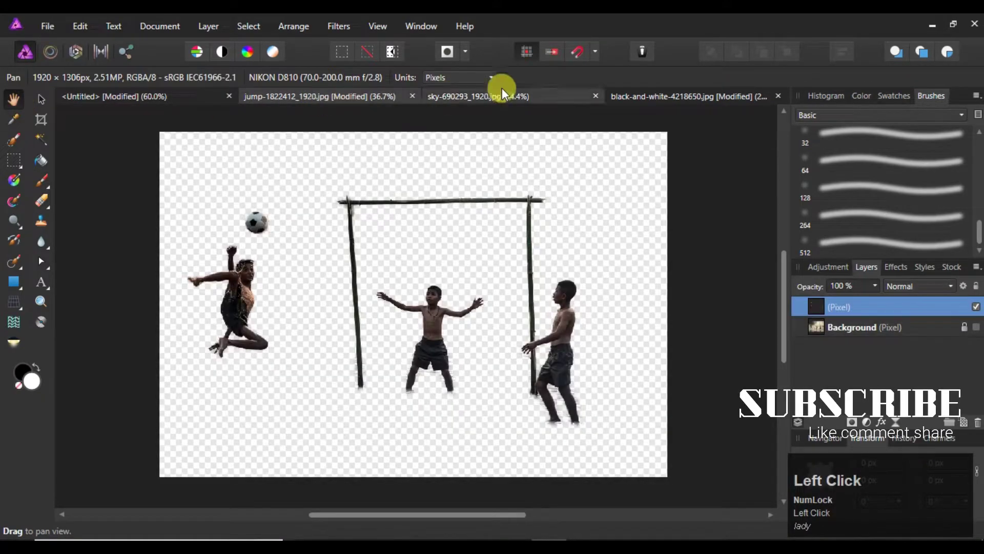
# - Unhide the football photo's Background layer, then copy the whole cloudy sky image from its tab
pyautogui.click(978, 328)
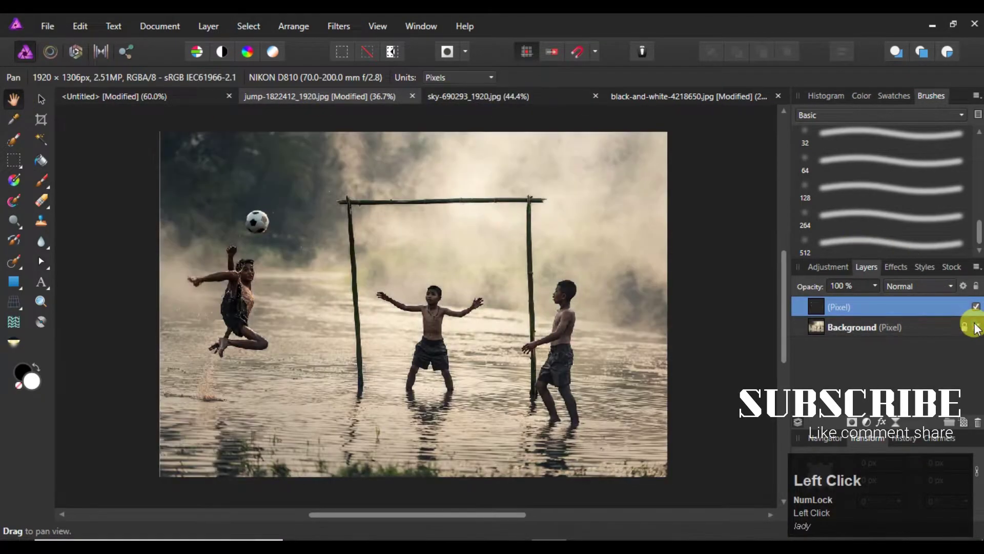
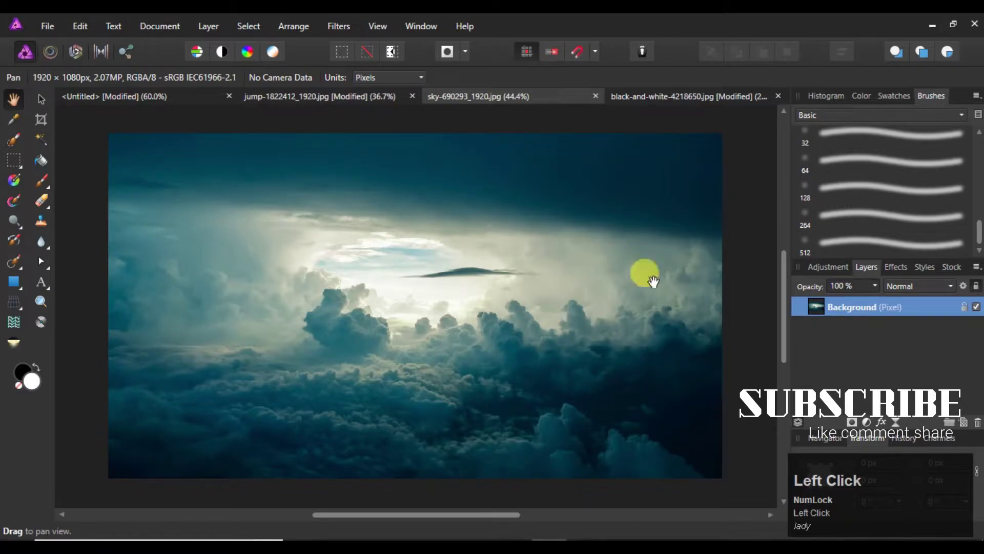
pyautogui.click(713, 103)
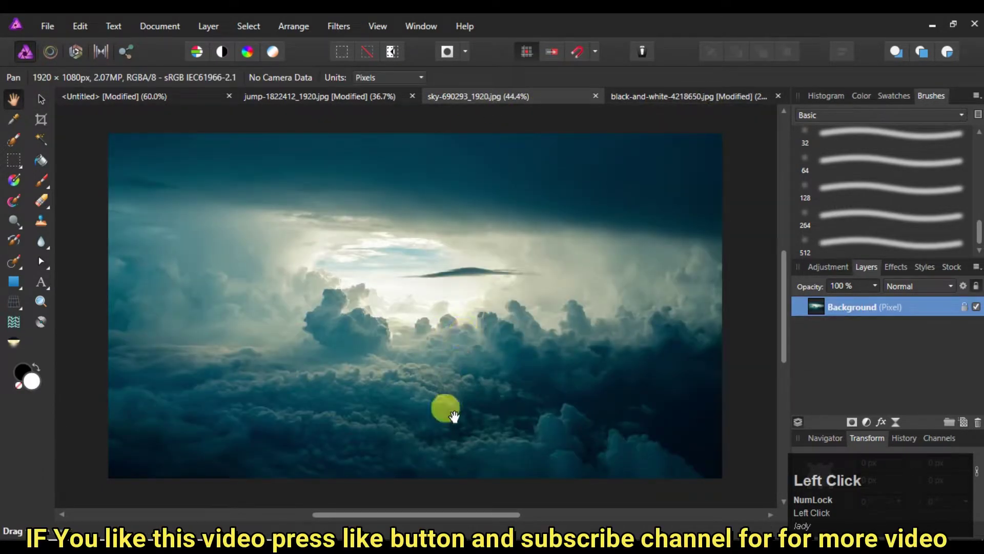
pyautogui.click(414, 431)
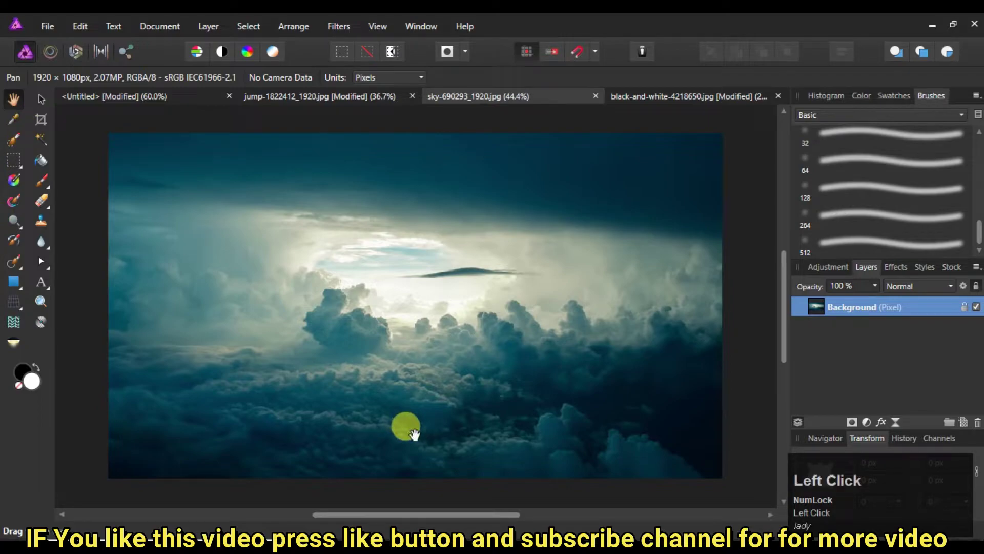
pyautogui.press('ctrl+c')
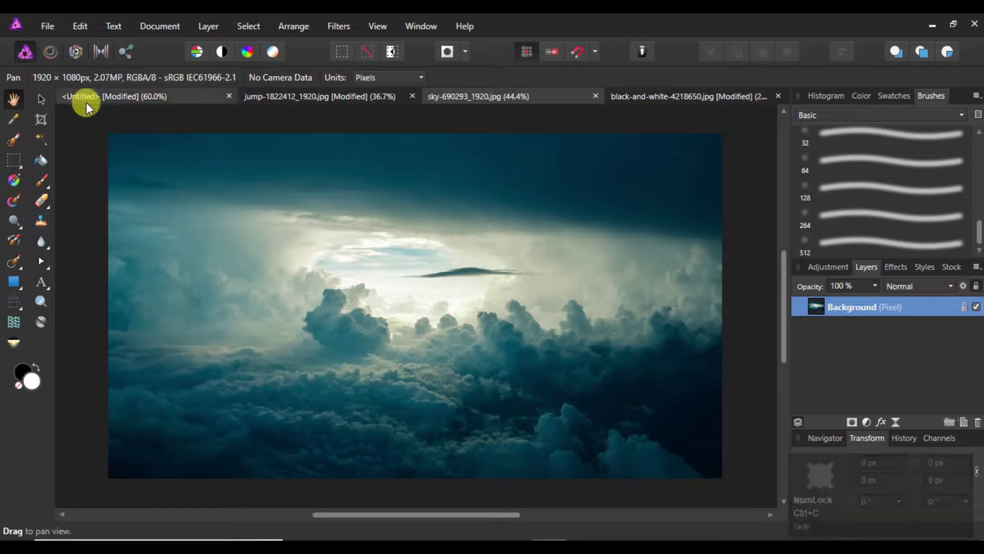
# - Paste the cloudy sky into the blank Untitled composite document
pyautogui.click(112, 109)
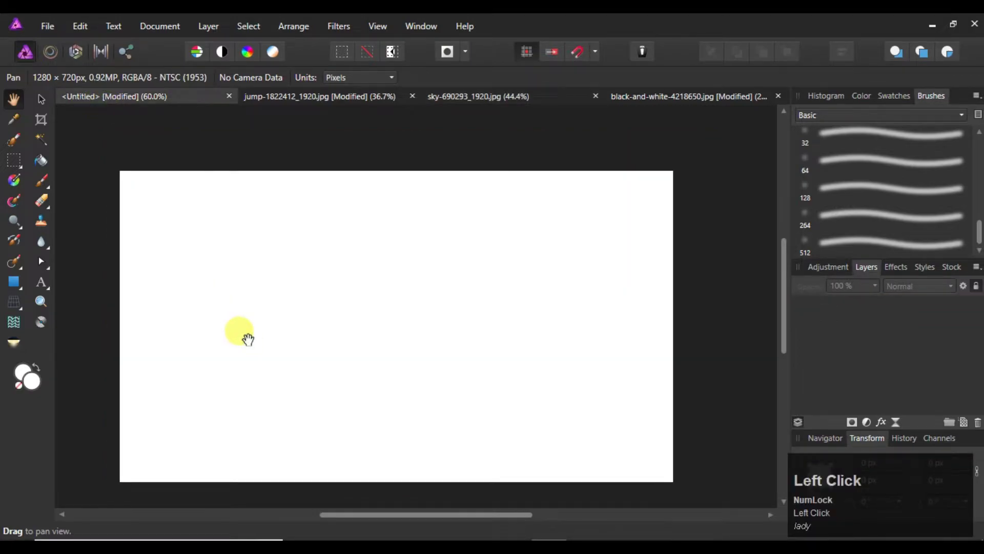
pyautogui.press('ctrl+v')
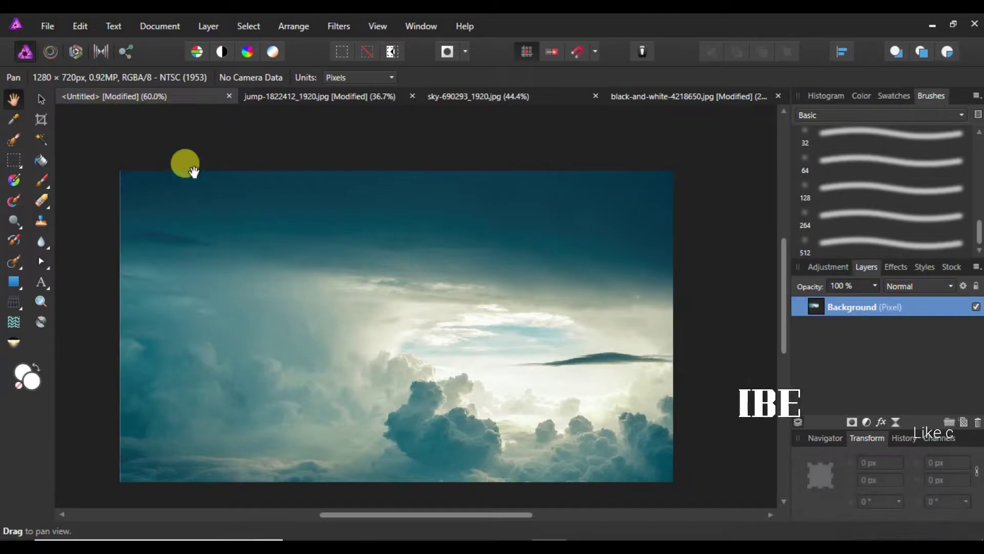
pyautogui.press('ctrl+v')
pyautogui.scroll(-3)
# - Move and scale the pasted sky with the Move Tool until it covers the whole canvas
pyautogui.moveTo(37, 102); pyautogui.dragTo(580, 469)
pyautogui.scroll(3)
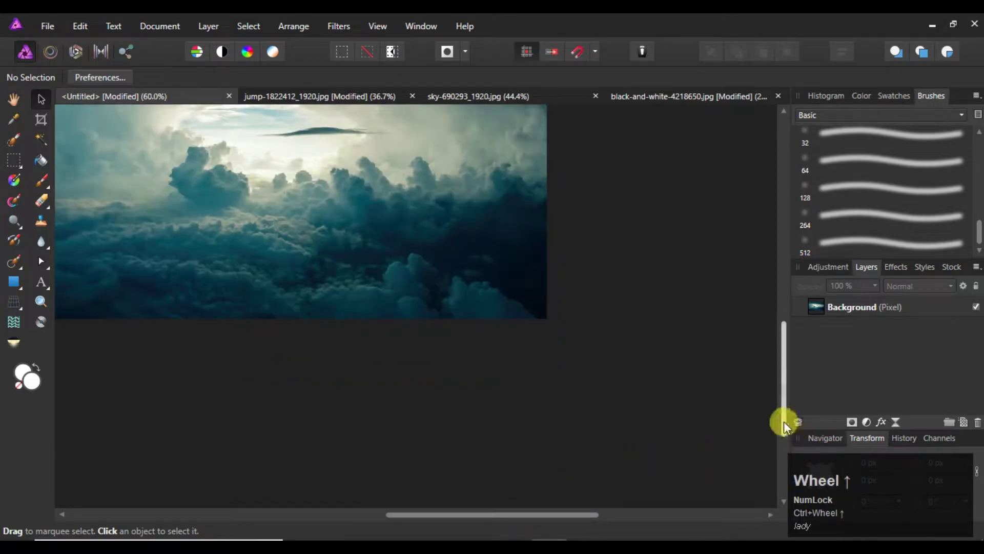
pyautogui.moveTo(790, 422); pyautogui.dragTo(520, 479)
pyautogui.scroll(3)
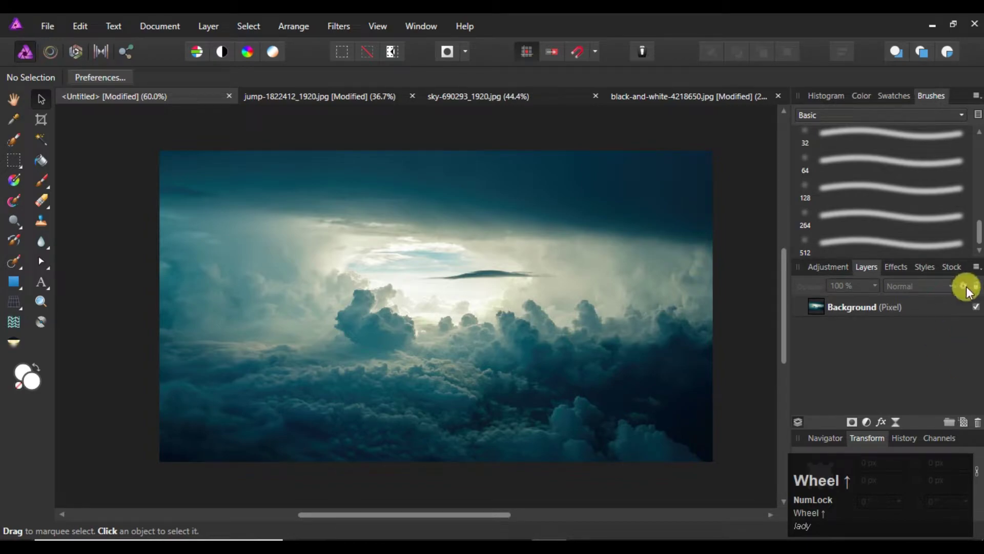
pyautogui.moveTo(952, 319); pyautogui.dragTo(32, 92)
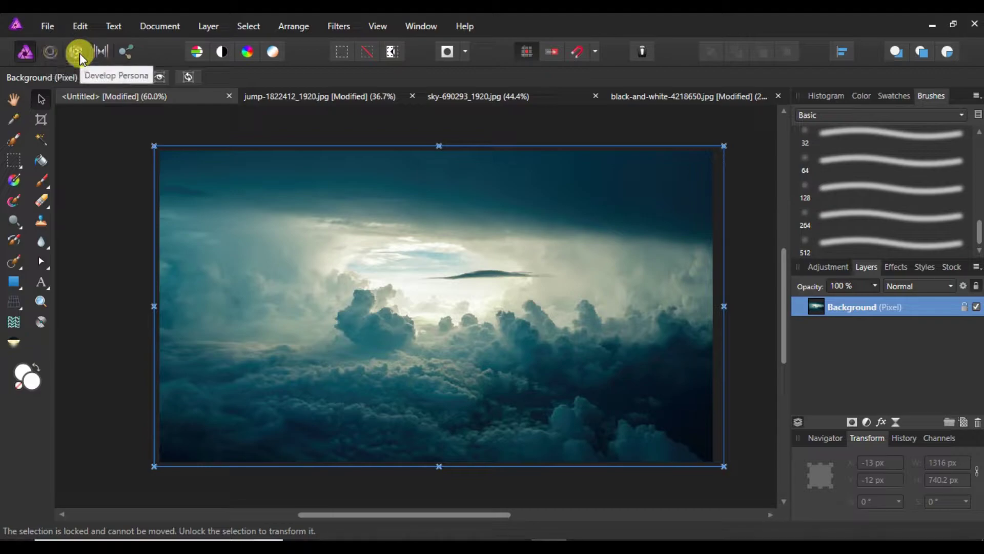
# - In the Develop Persona, raise the sky's blackpoint and brighten its exposure
pyautogui.click(85, 58)
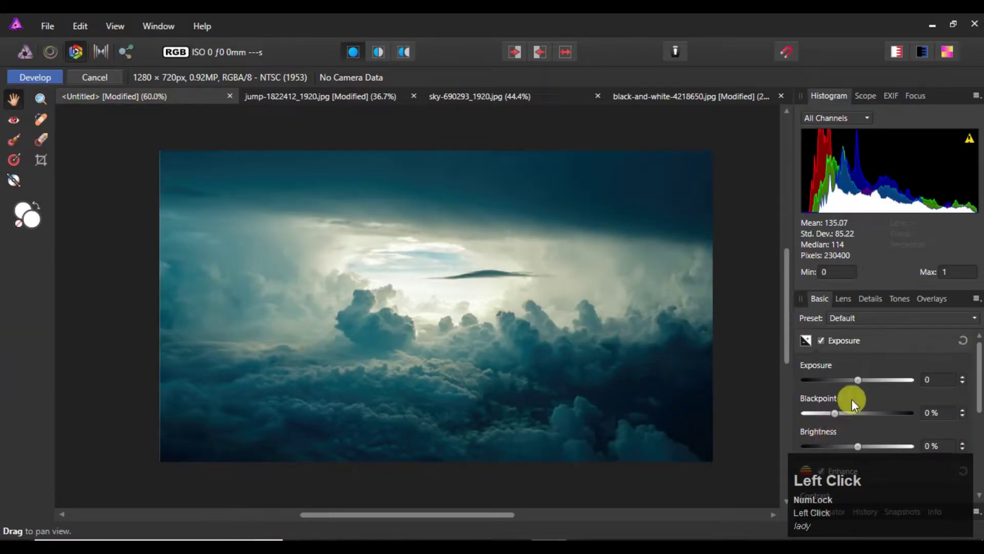
pyautogui.moveTo(863, 385); pyautogui.dragTo(872, 435)
pyautogui.scroll(-3)
pyautogui.click(865, 319)
pyautogui.scroll(3)
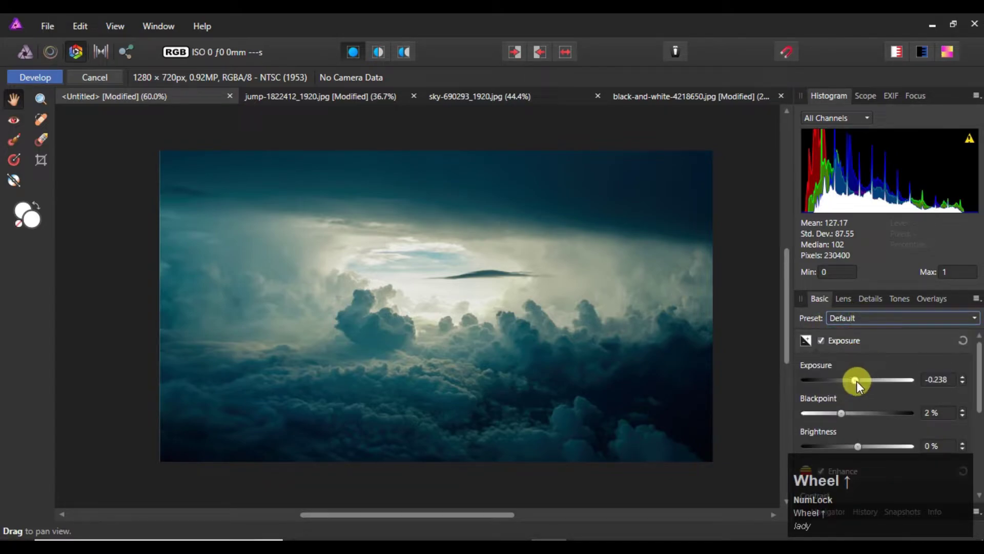
pyautogui.moveTo(862, 386); pyautogui.dragTo(741, 338)
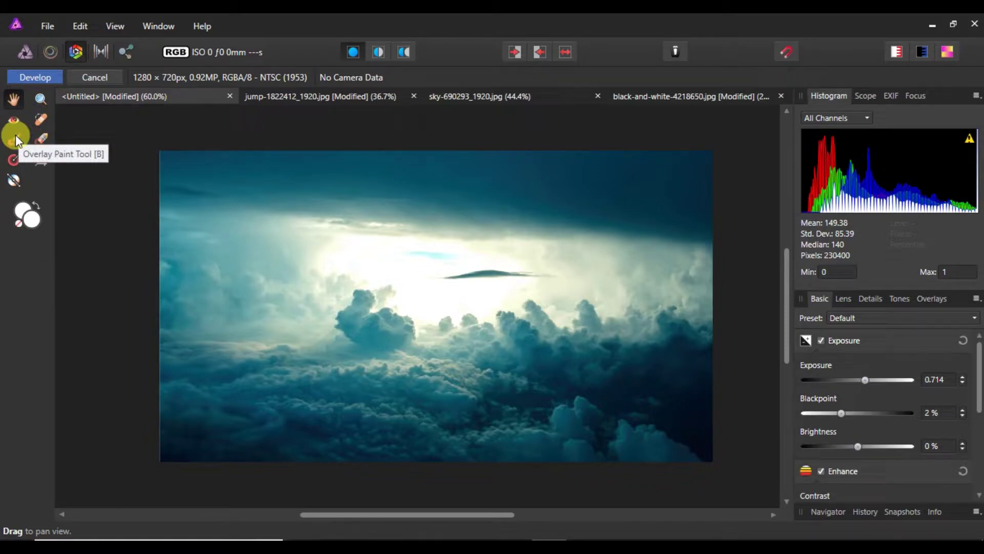
# - Test an overlay painted over the lower-right clouds, then return to the football photo tab
pyautogui.moveTo(19, 140); pyautogui.dragTo(864, 392)
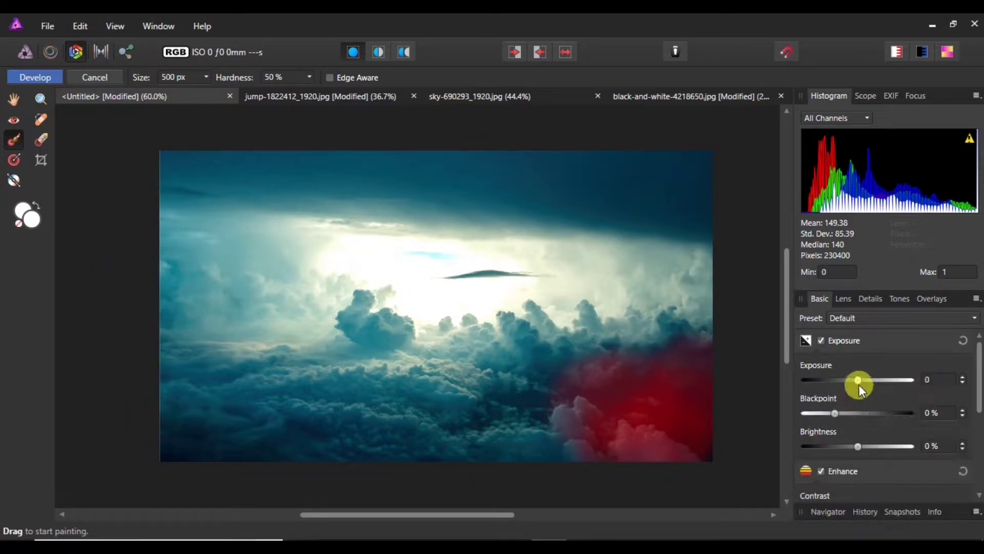
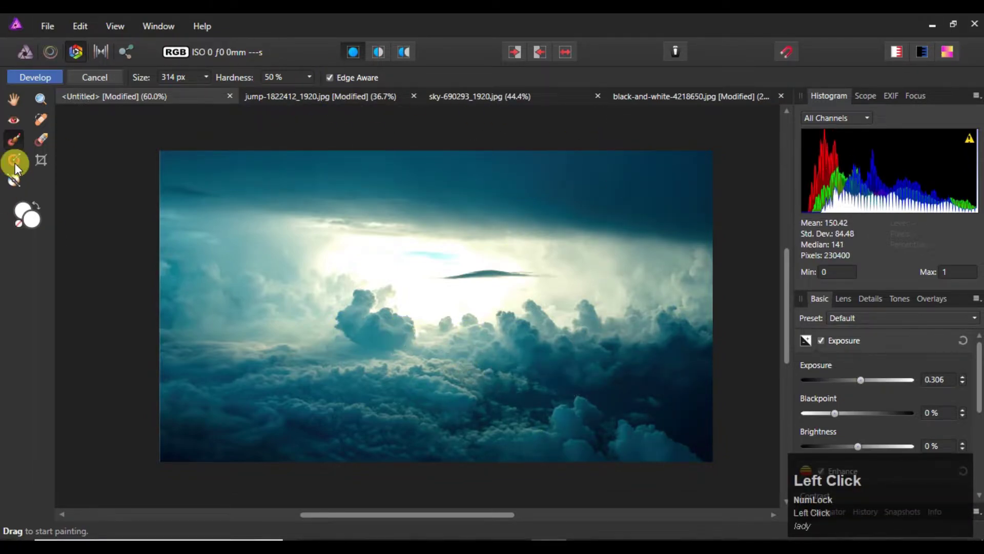
pyautogui.moveTo(18, 168); pyautogui.dragTo(31, 77)
# - Hide the football photo's background, copy the cut-out boys and goalposts, and paste them into the cloud composite
pyautogui.click(480, 97)
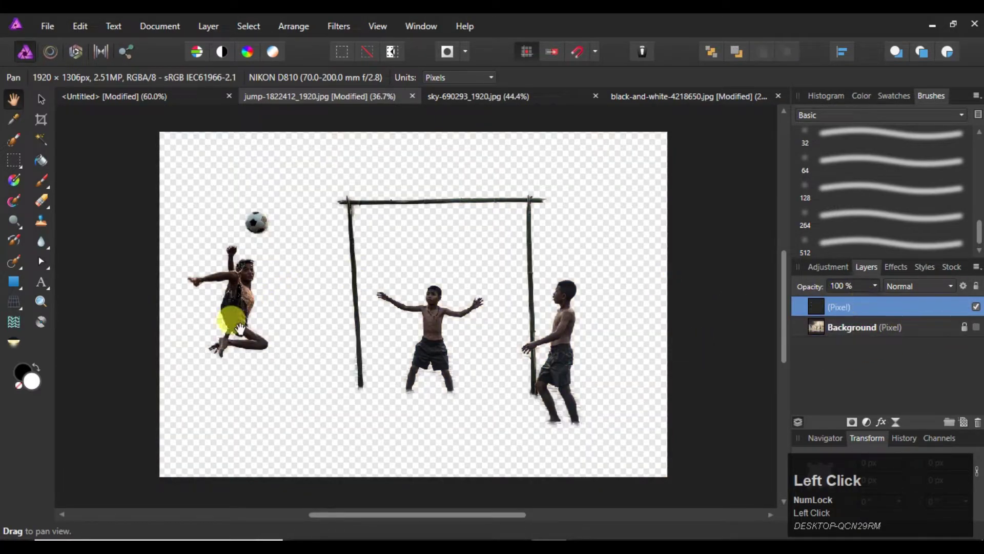
pyautogui.press('ctrl+c')
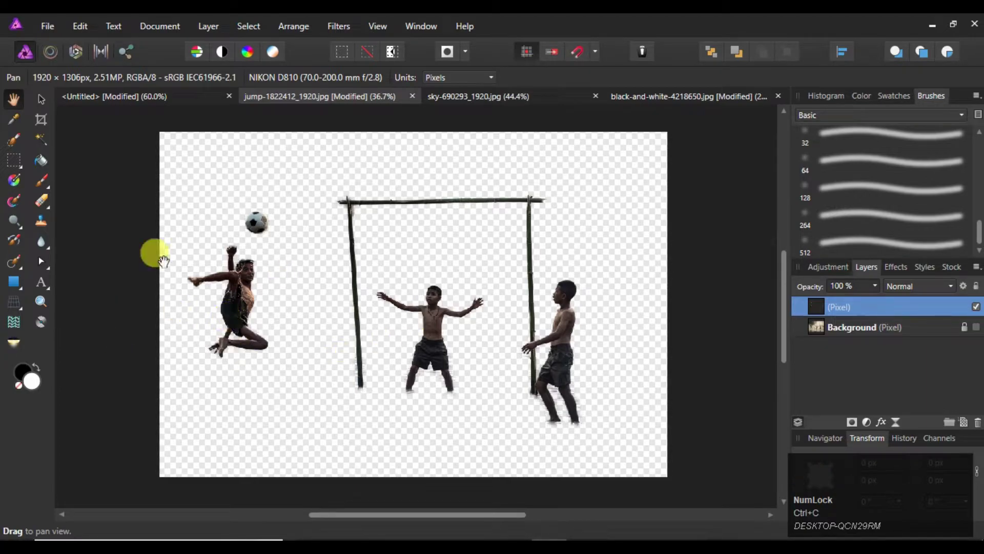
pyautogui.click(100, 101)
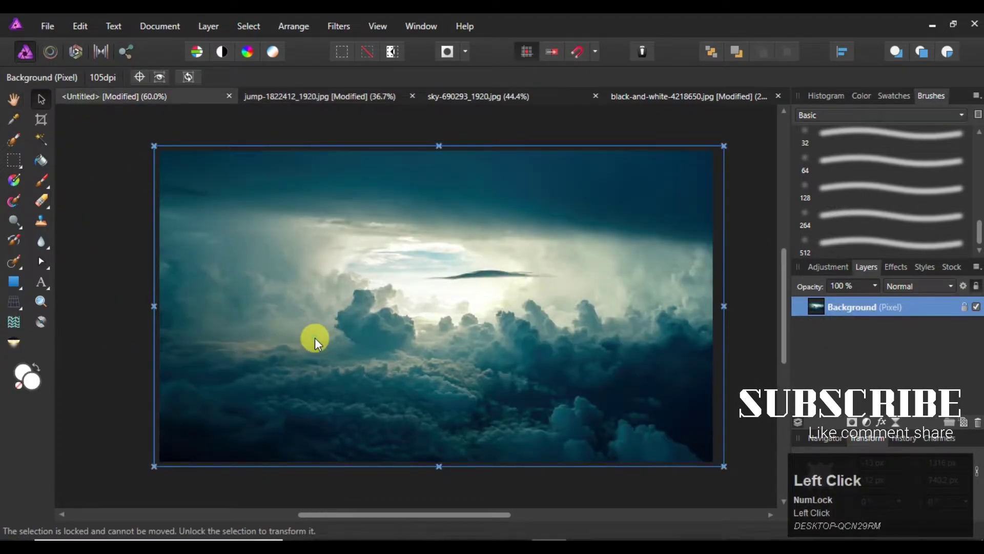
pyautogui.press('ctrl+v')
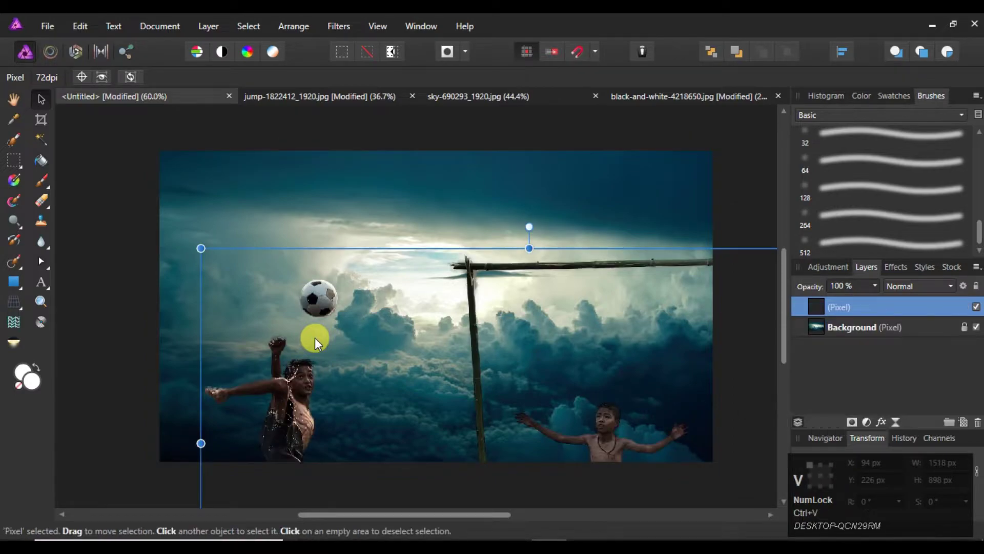
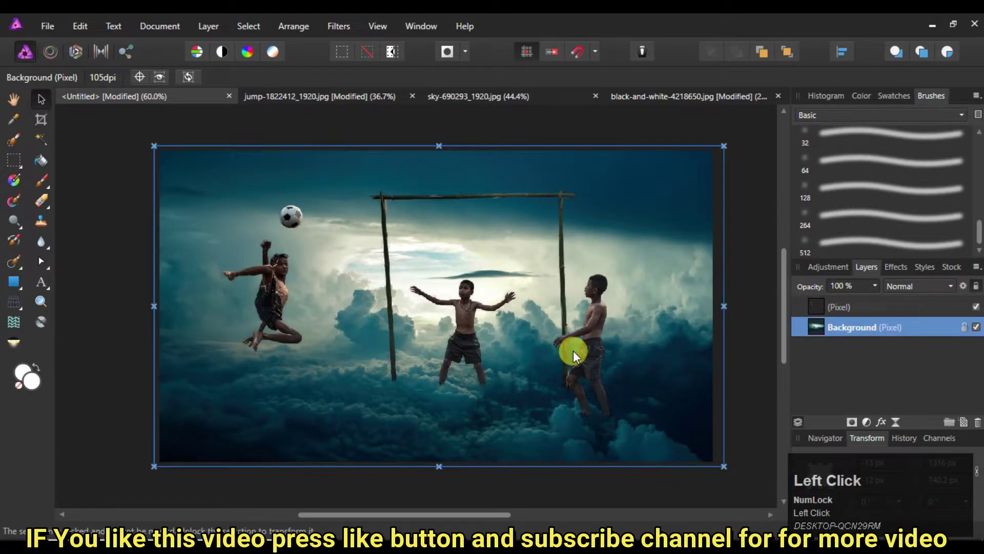
# - Shrink and centre the boys within the clouds and add a mask to their layer
pyautogui.moveTo(494, 284); pyautogui.dragTo(859, 430)
pyautogui.click(859, 429)
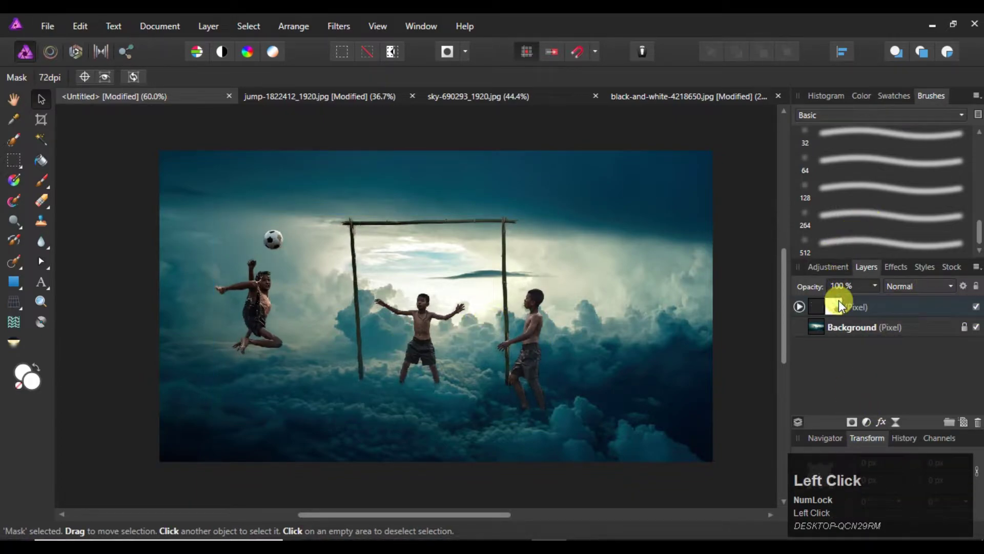
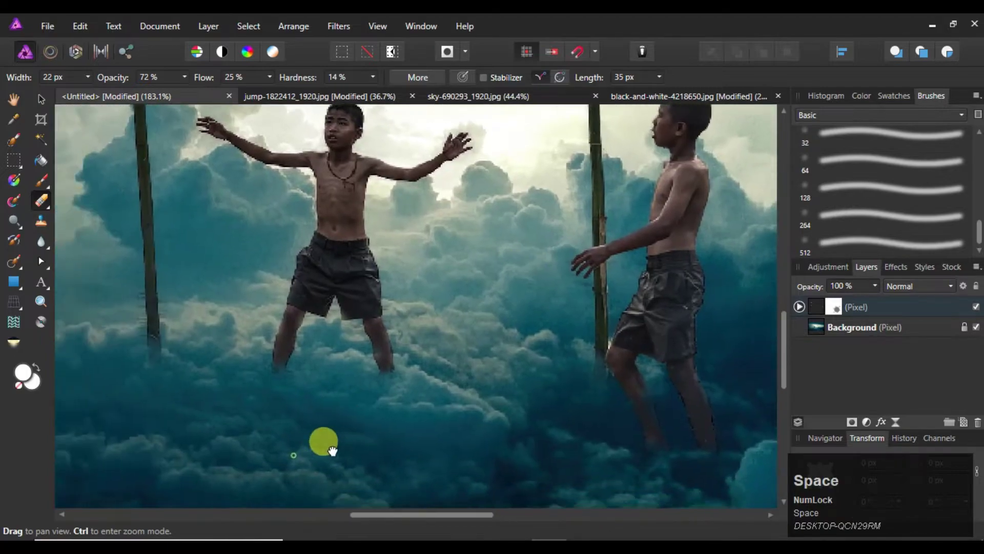
# - Erase leftover fringe near the boys' legs with the Erase Brush, panning the view to see the whole composite
pyautogui.click(275, 425)
pyautogui.press('space')
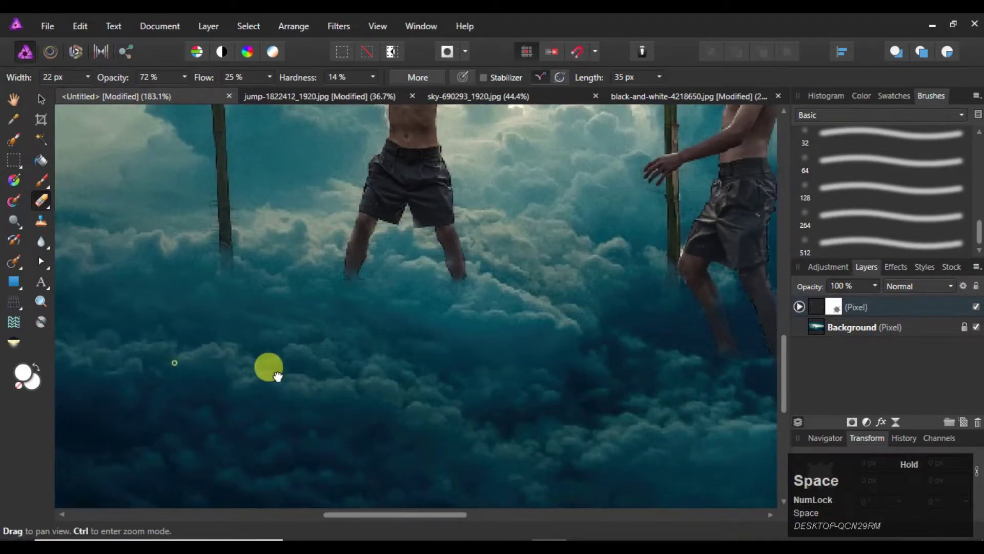
pyautogui.click(313, 371)
pyautogui.press('space')
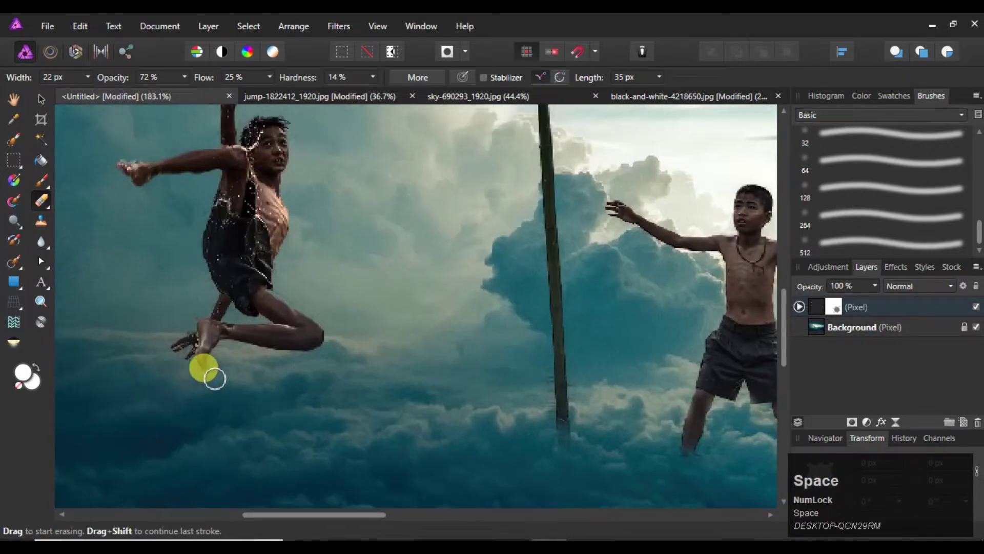
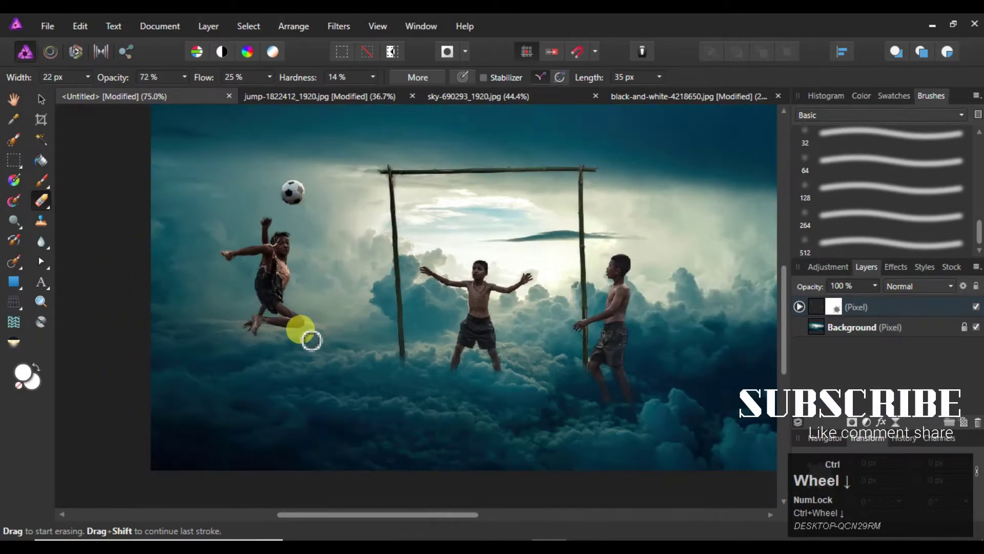
pyautogui.press('space')
pyautogui.click(375, 346)
pyautogui.press('space')
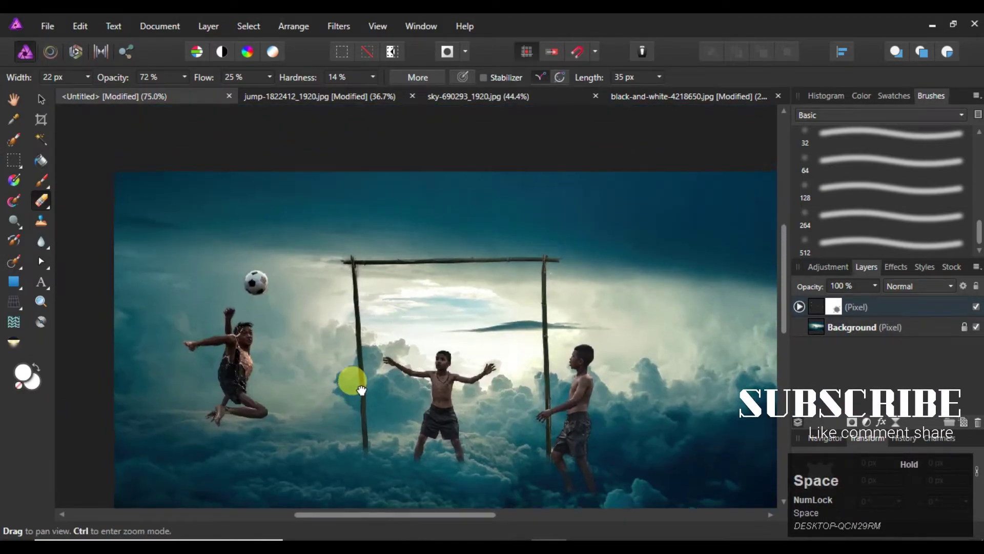
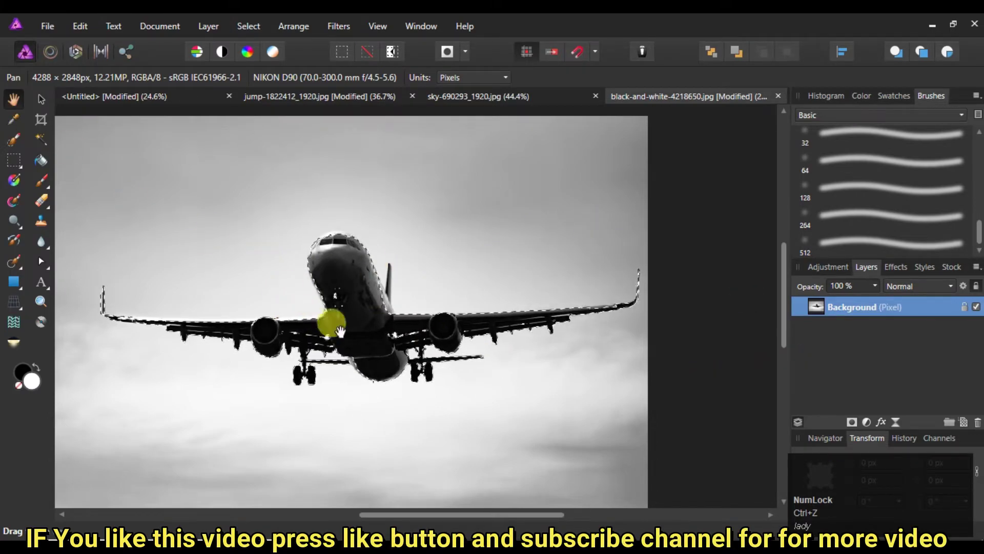
# - Add the missed airplane edges to the selection with the Selection Brush
pyautogui.moveTo(375, 337); pyautogui.dragTo(363, 82)
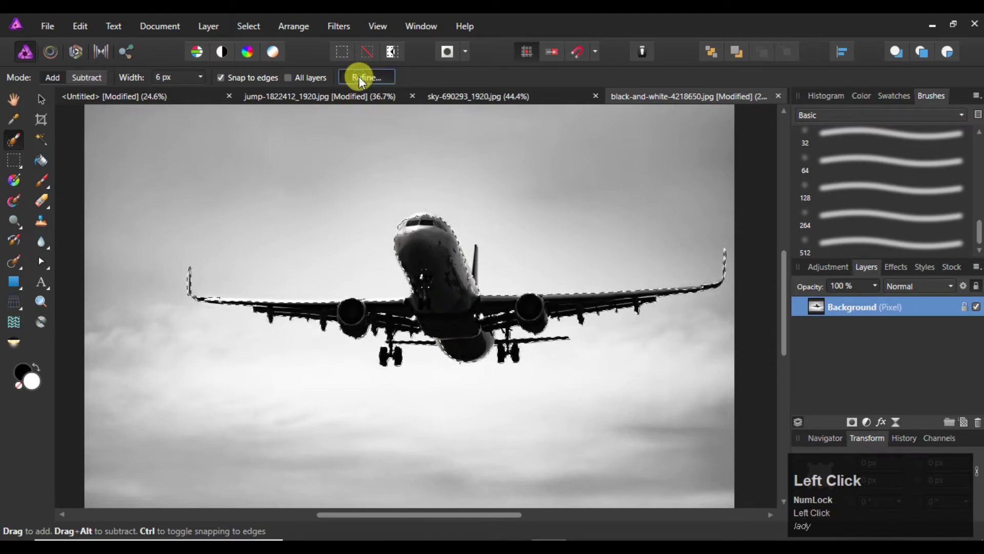
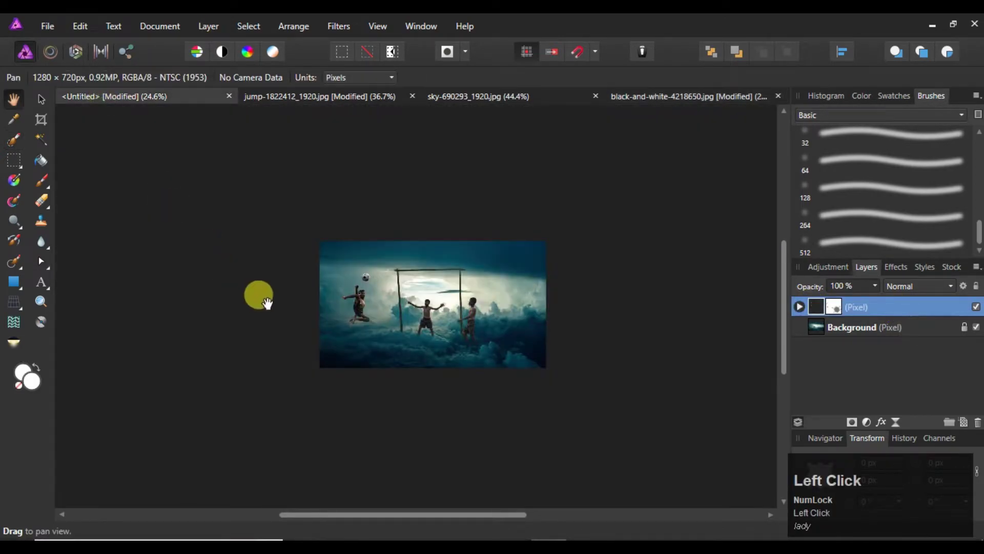
# - Paste the airplane into the composite and move it up into the sky
pyautogui.press('ctrl+v')
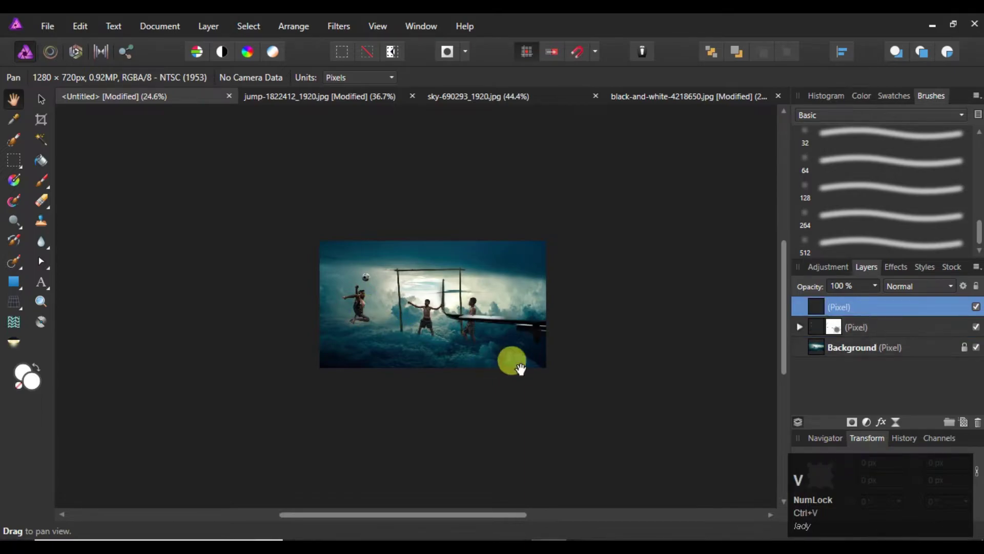
pyautogui.moveTo(44, 104); pyautogui.dragTo(492, 325)
pyautogui.scroll(3)
pyautogui.press('space')
# - Enlarge the airplane layer and place it upper right above the goalposts
pyautogui.click(257, 255)
pyautogui.press('space')
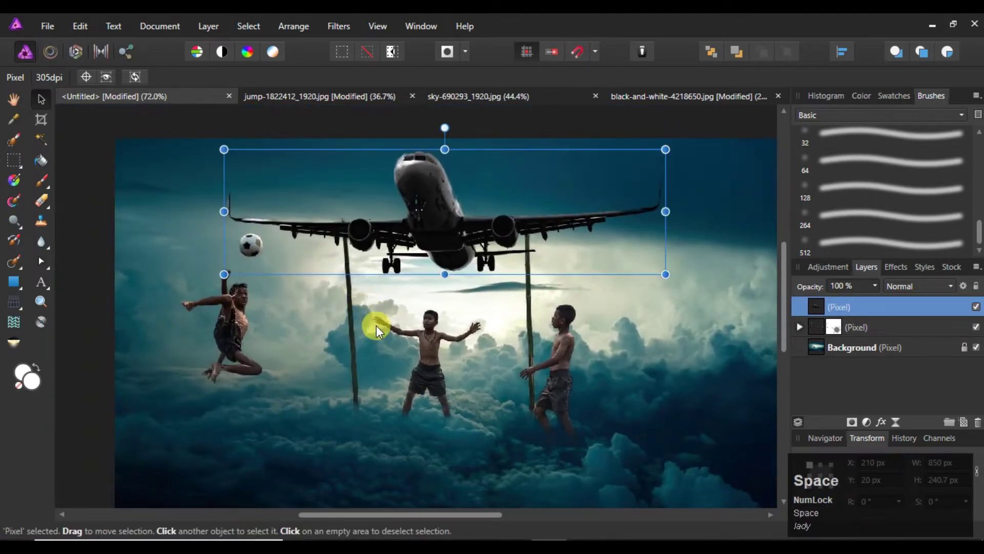
pyautogui.moveTo(445, 234); pyautogui.dragTo(646, 359)
pyautogui.scroll(-3)
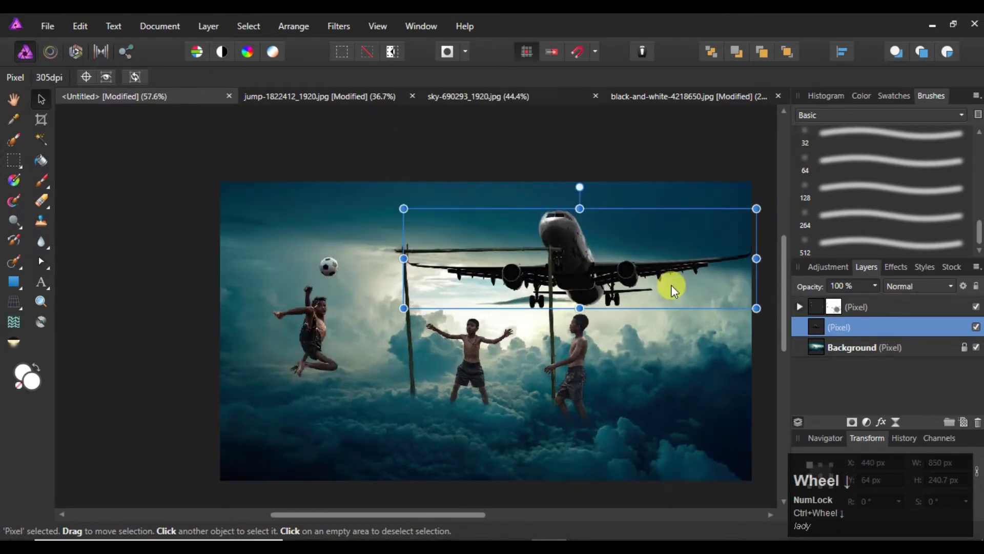
# - Select the airplane's Pixel layer and add a Mask Layer to it
pyautogui.moveTo(672, 279); pyautogui.dragTo(693, 361)
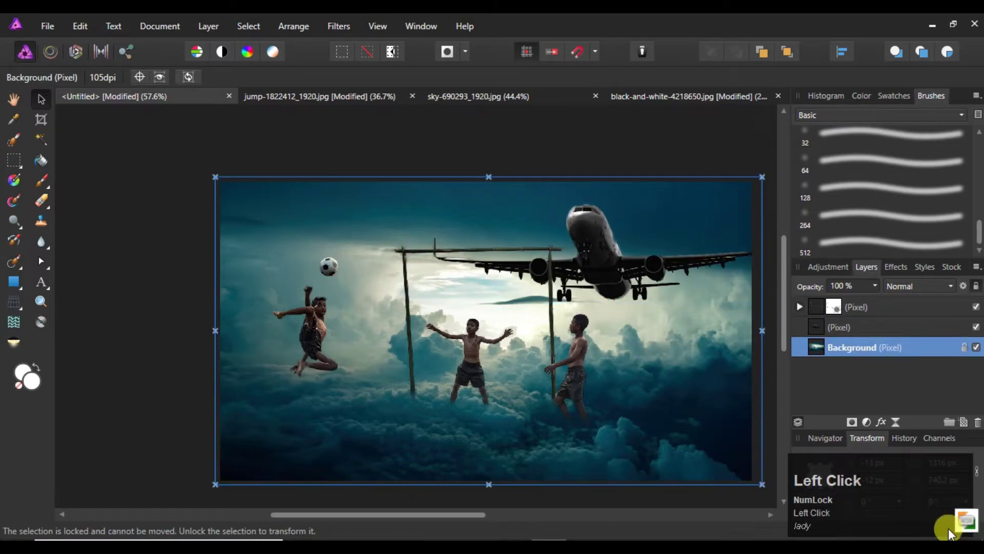
pyautogui.click(842, 440)
pyautogui.click(857, 430)
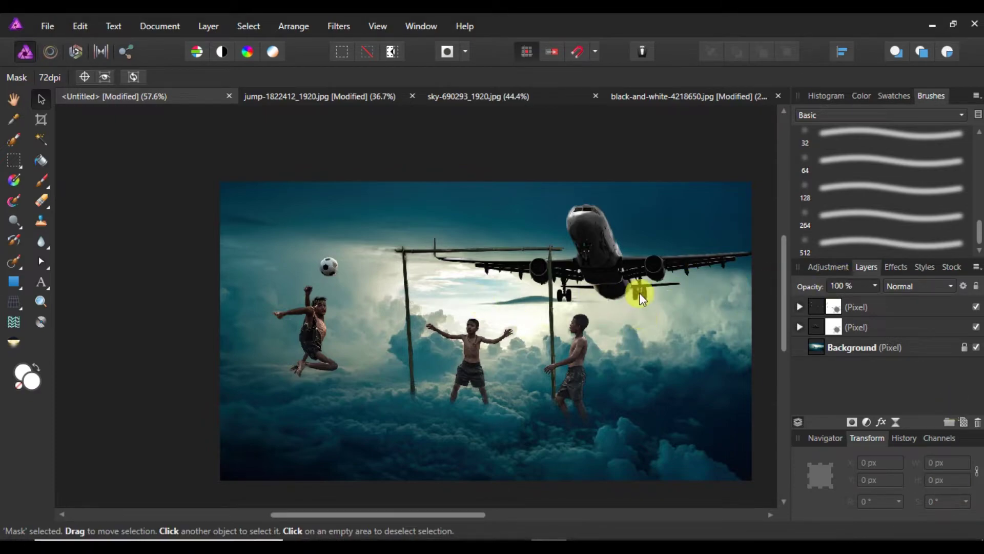
# - Pick the Paint Brush with a soft round brush on the layer mask and lower its opacity to 42%
pyautogui.click(43, 183)
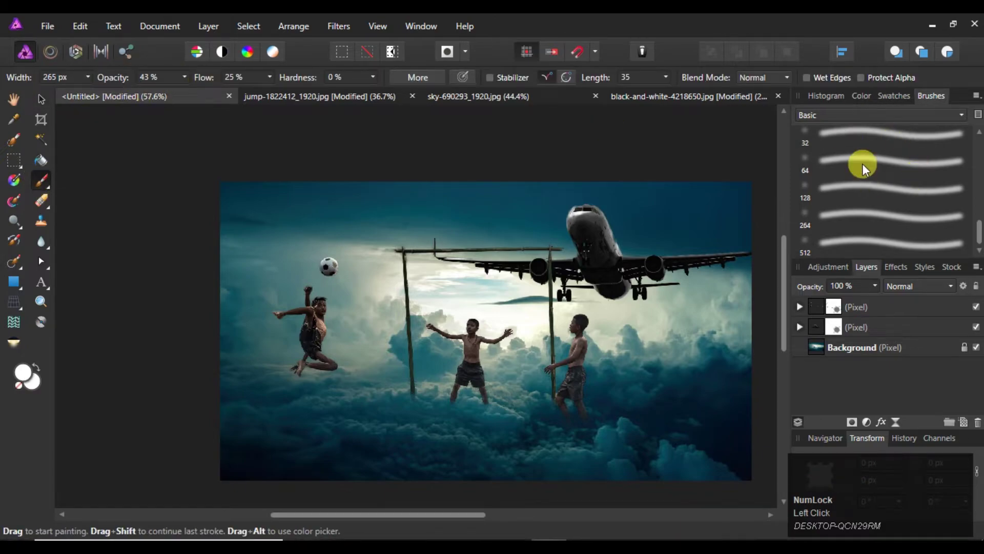
pyautogui.click(866, 167)
pyautogui.scroll(-3)
pyautogui.click(883, 239)
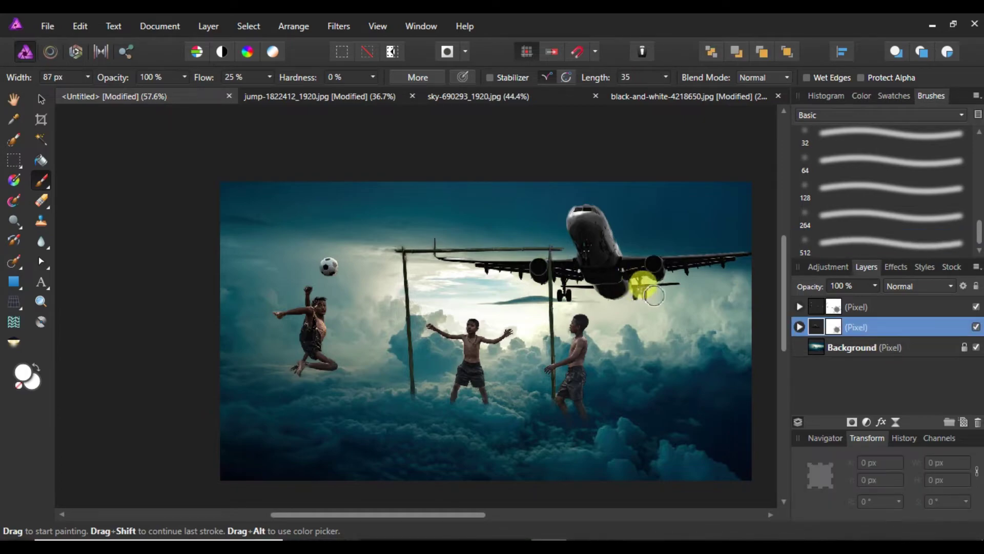
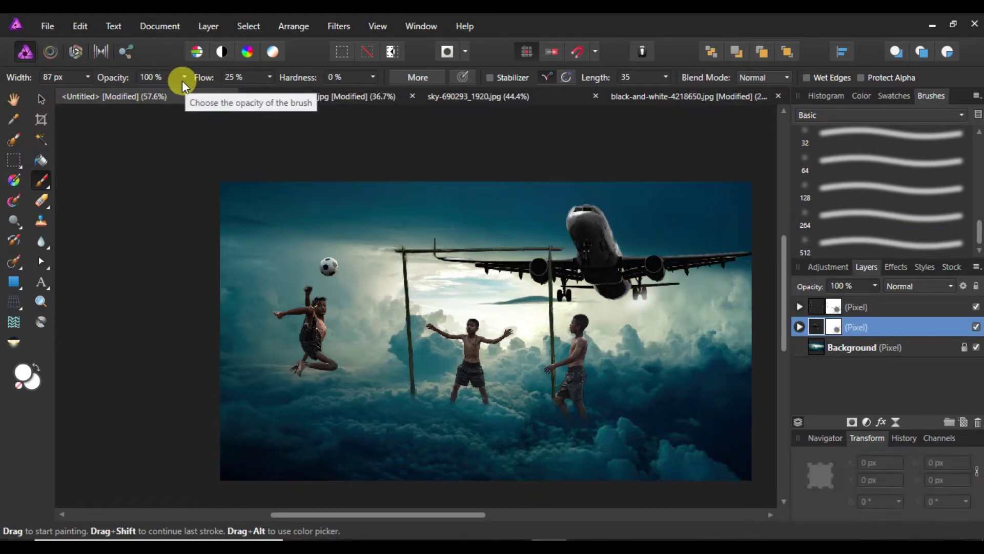
pyautogui.click(185, 78)
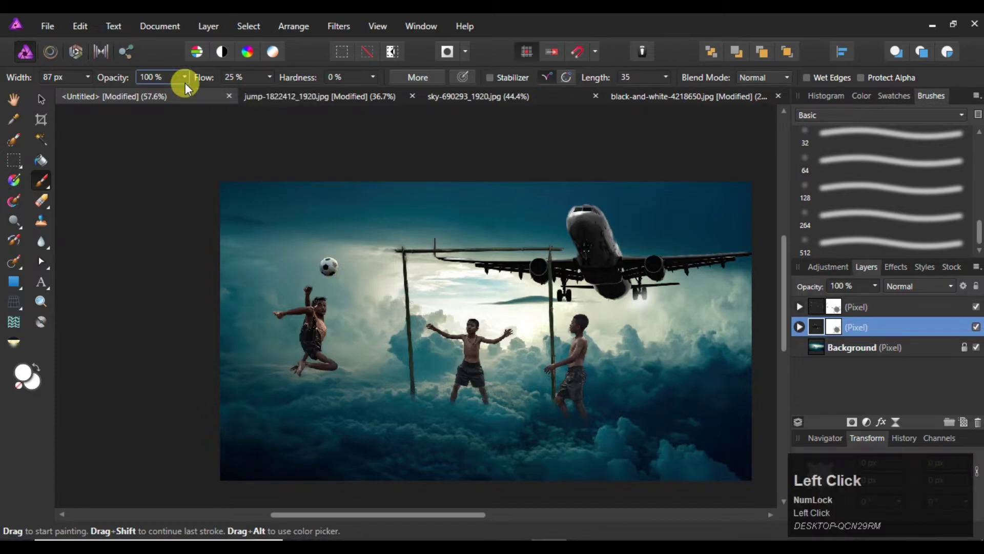
pyautogui.press('ctrl+z')
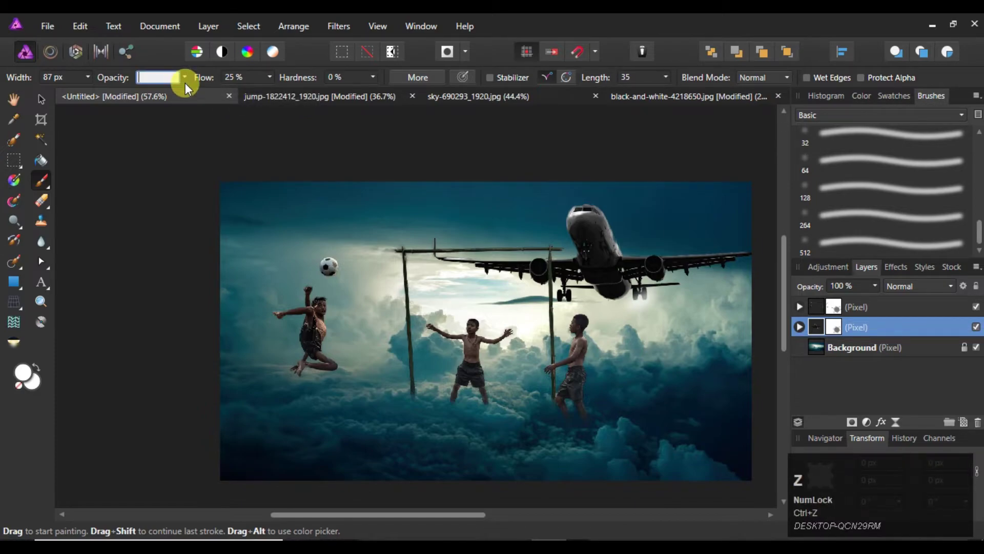
pyautogui.press('ctrl+z')
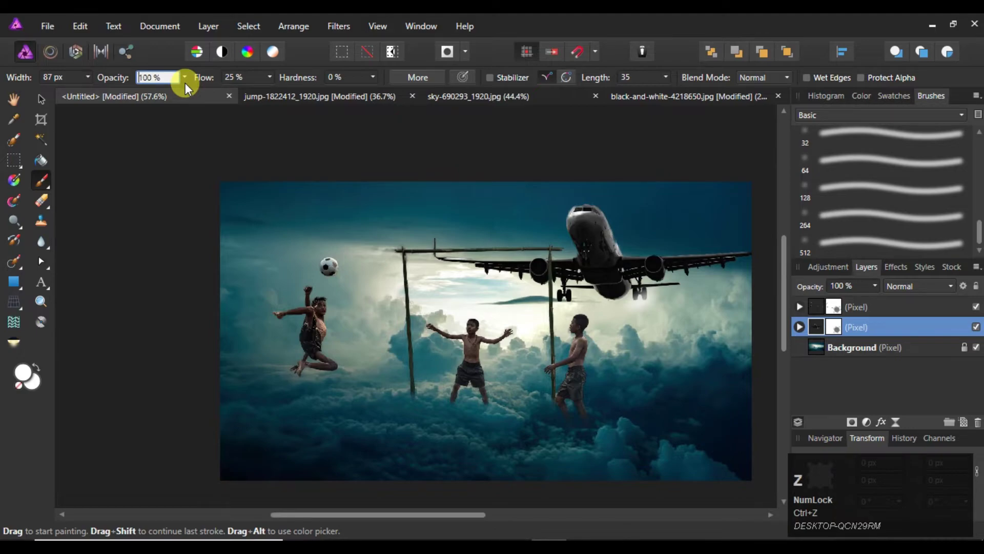
# - Paint soft black strokes over the right-hand boy's lower legs, undoing strokes that miss
pyautogui.click(24, 106)
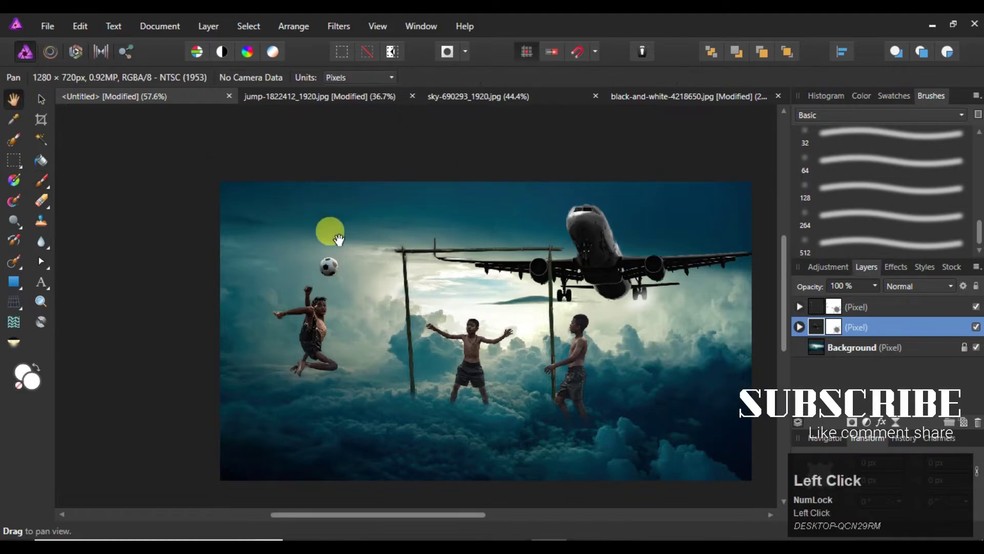
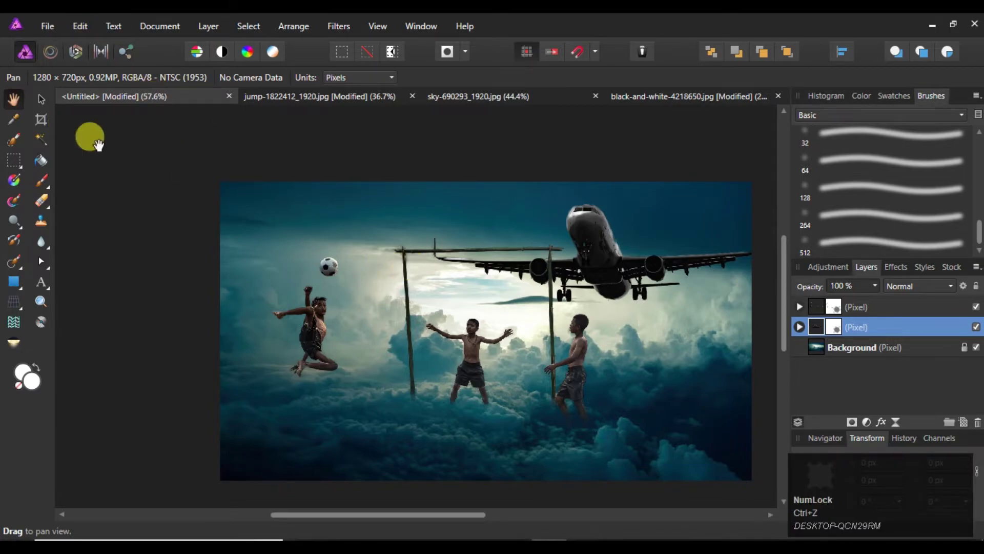
pyautogui.click(39, 187)
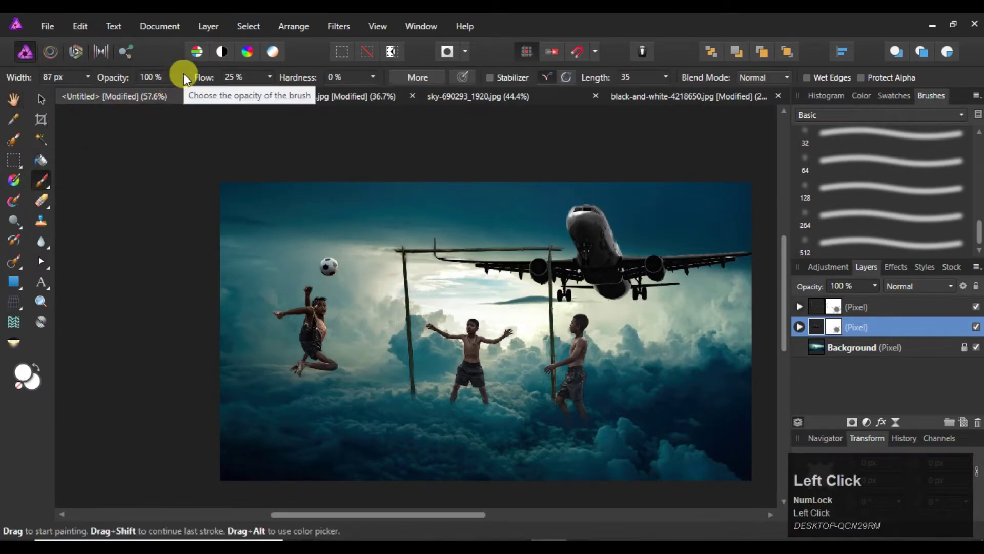
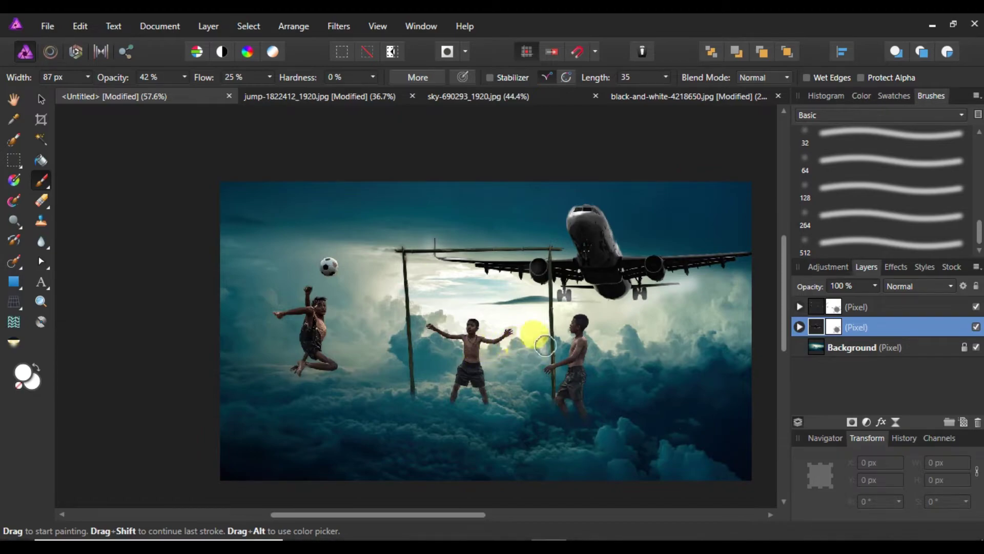
pyautogui.press('ctrl+z')
pyautogui.press('ctrl+z')
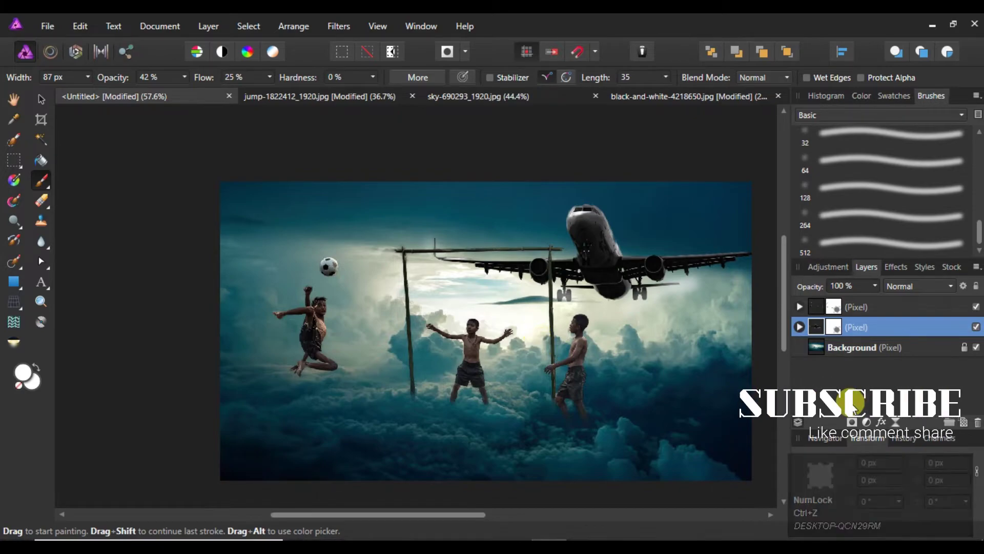
# - Select the working layer, shrink the black brush to 45 px at 100% opacity, undoing stray strokes
pyautogui.click(804, 328)
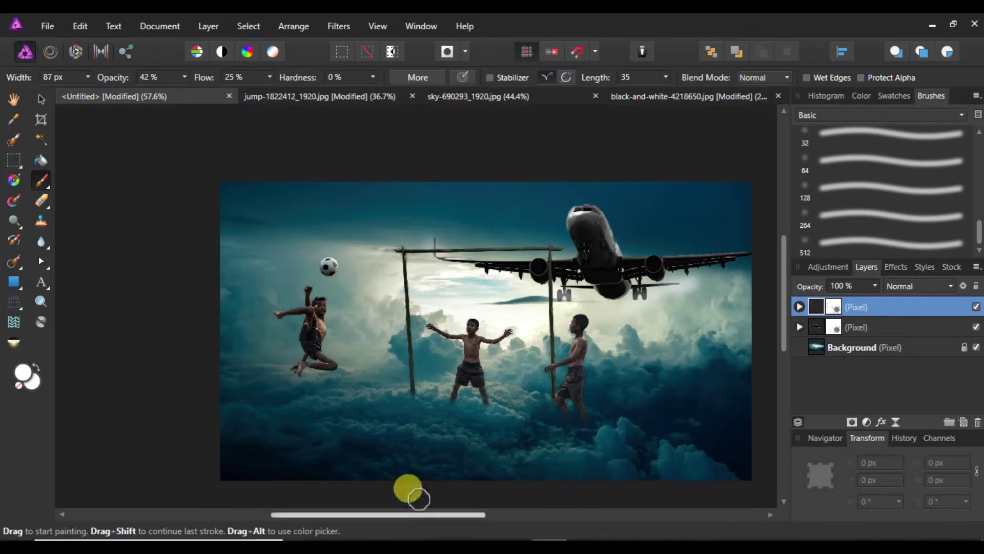
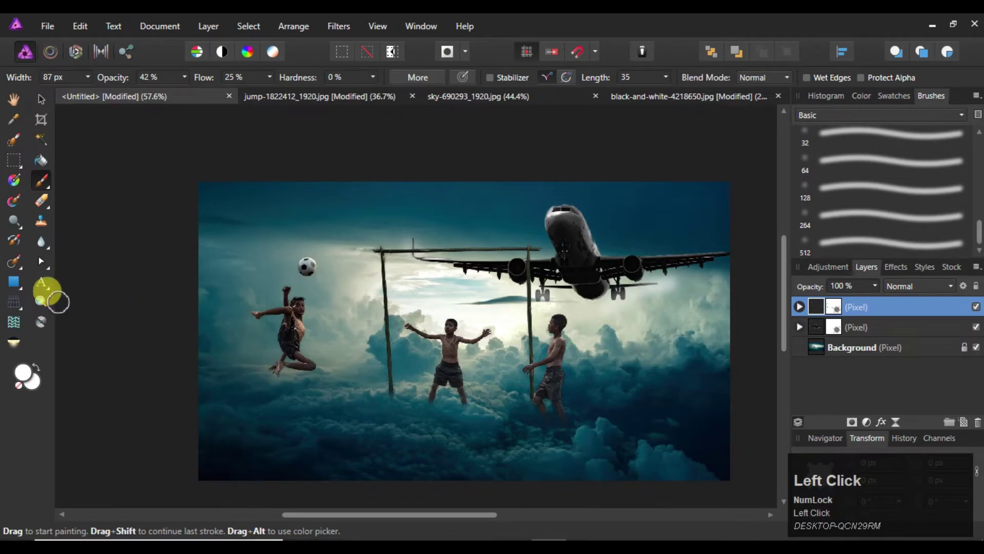
pyautogui.scroll(3)
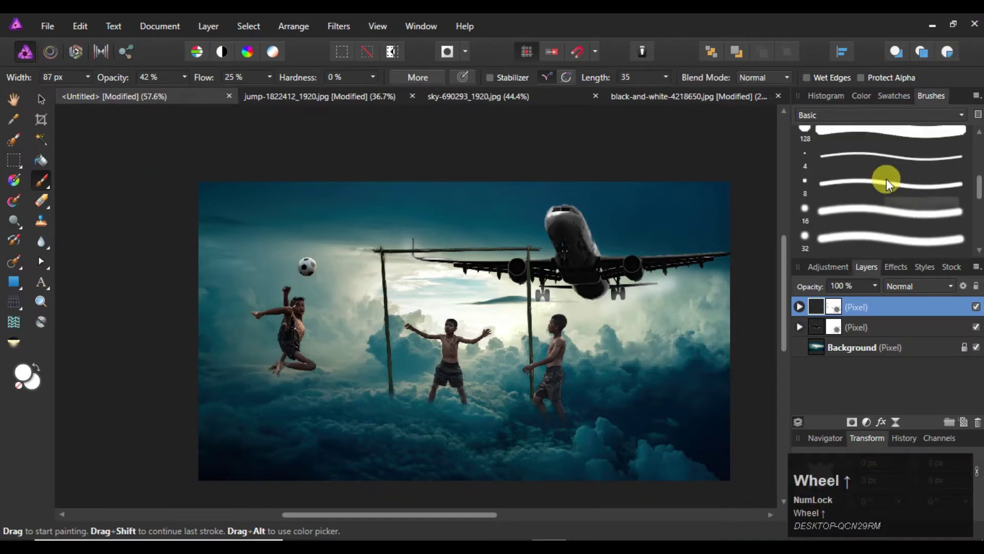
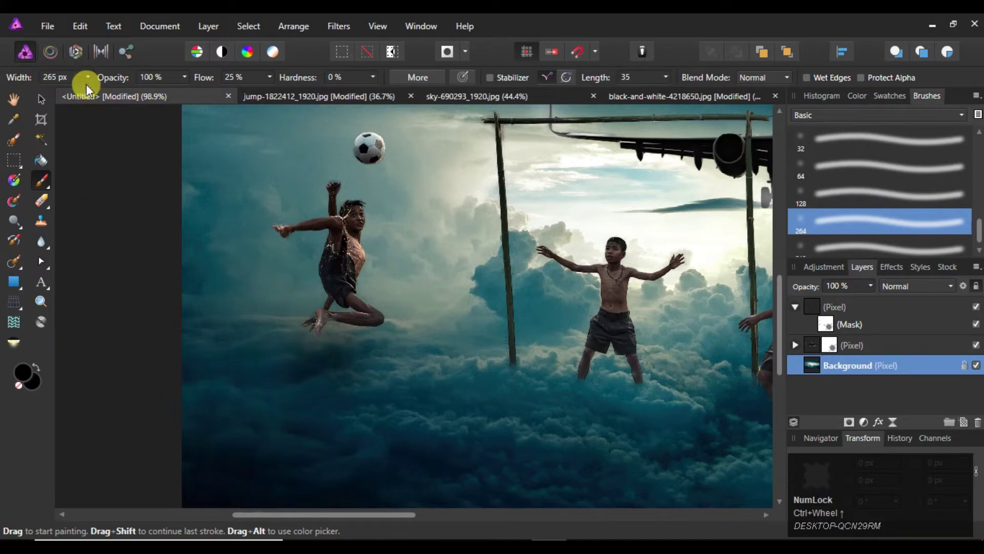
pyautogui.click(91, 81)
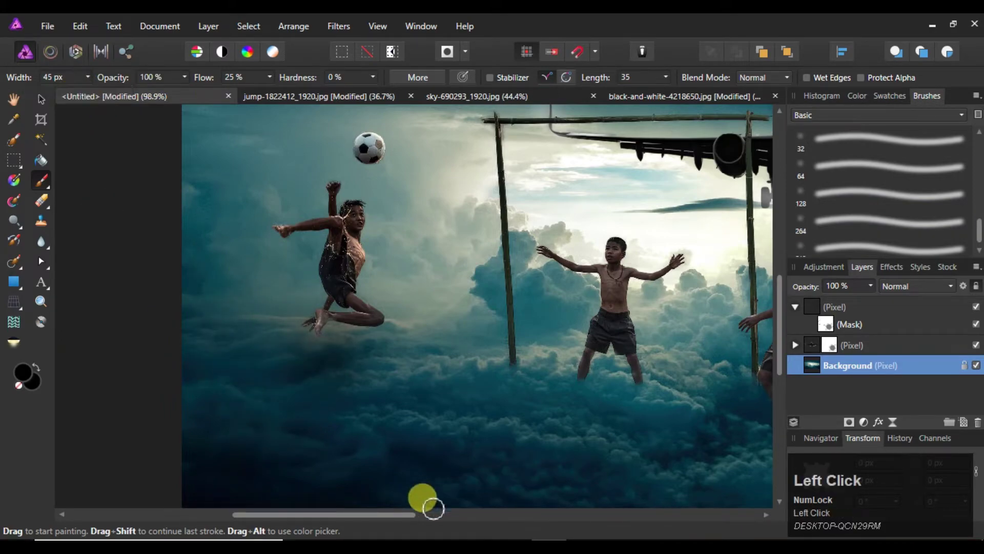
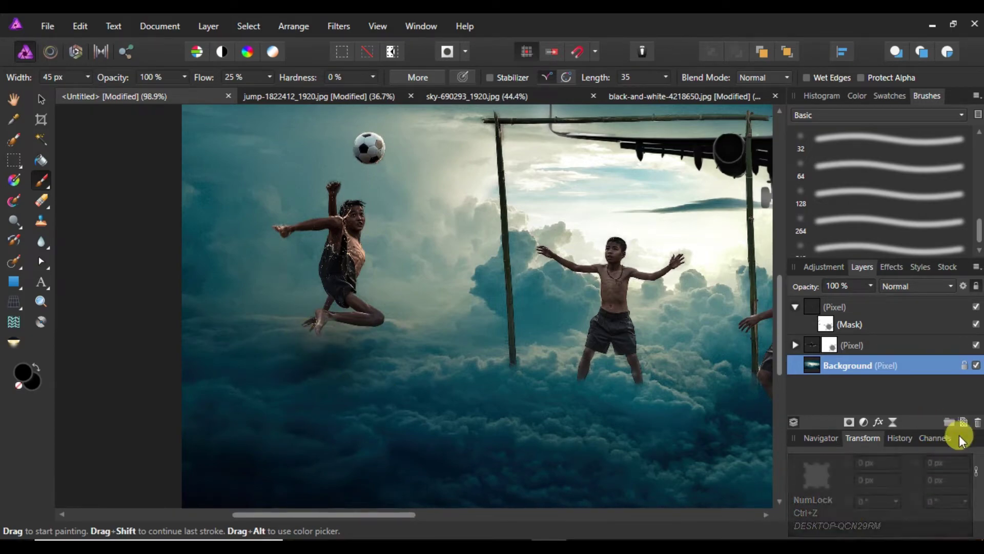
pyautogui.press('ctrl+z')
pyautogui.press('ctrl+z')
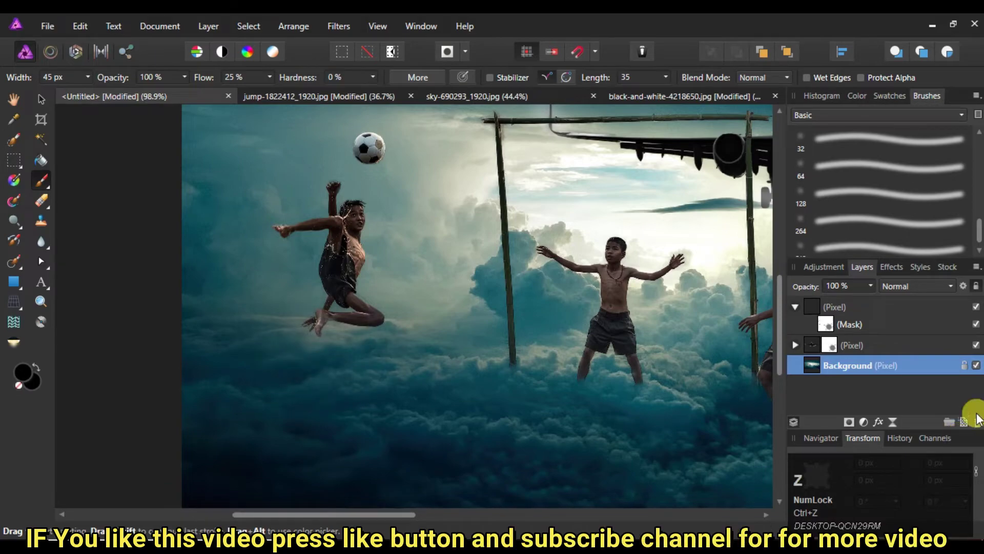
pyautogui.click(969, 423)
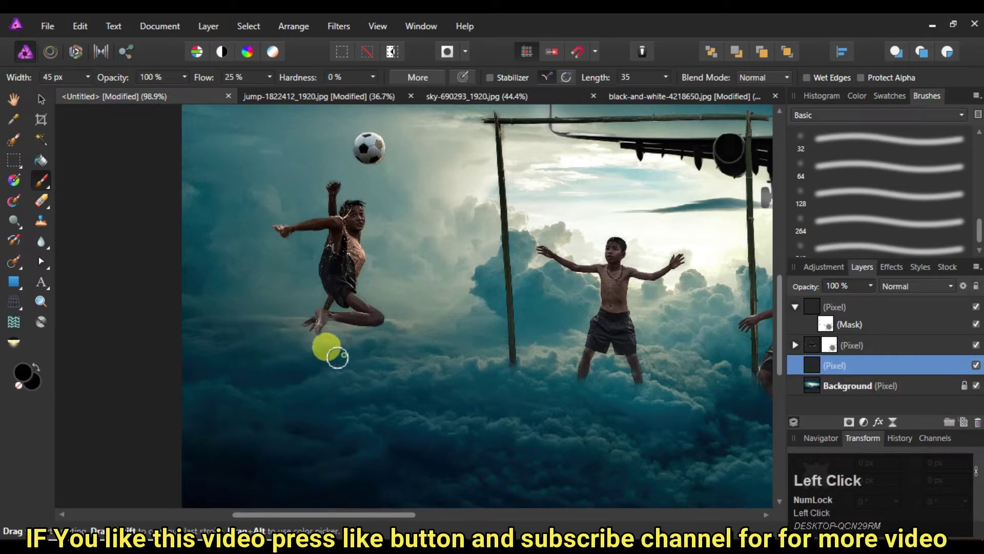
pyautogui.press('ctrl+z')
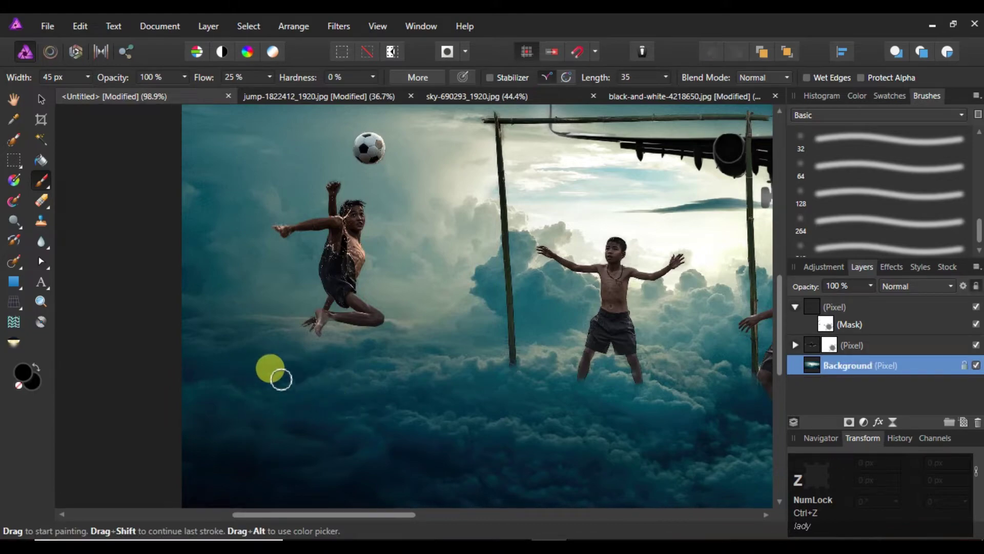
pyautogui.moveTo(89, 80); pyautogui.dragTo(185, 78)
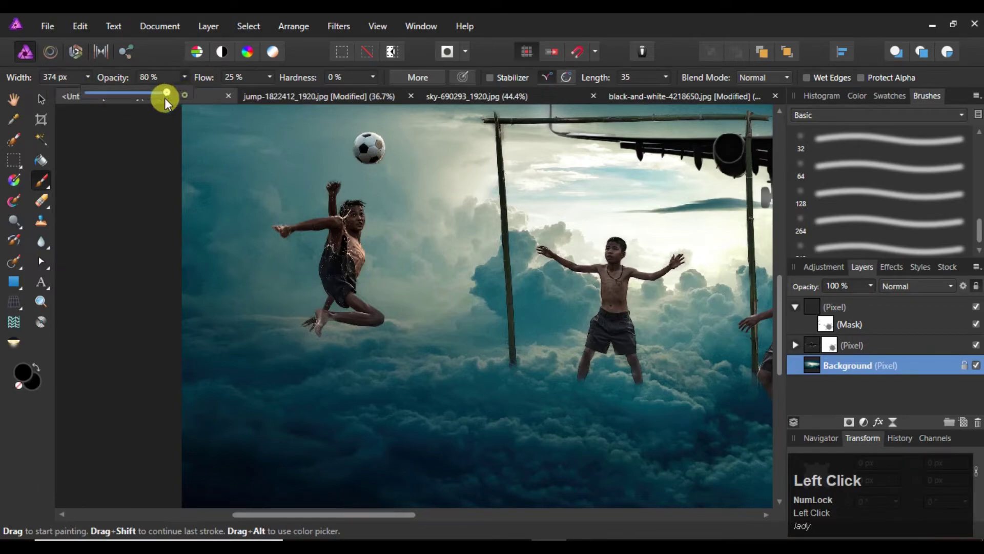
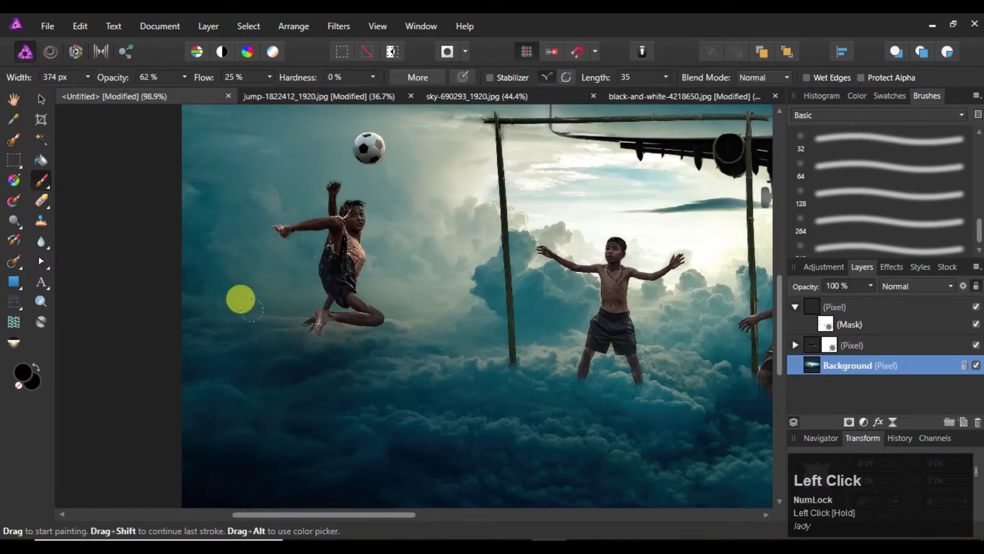
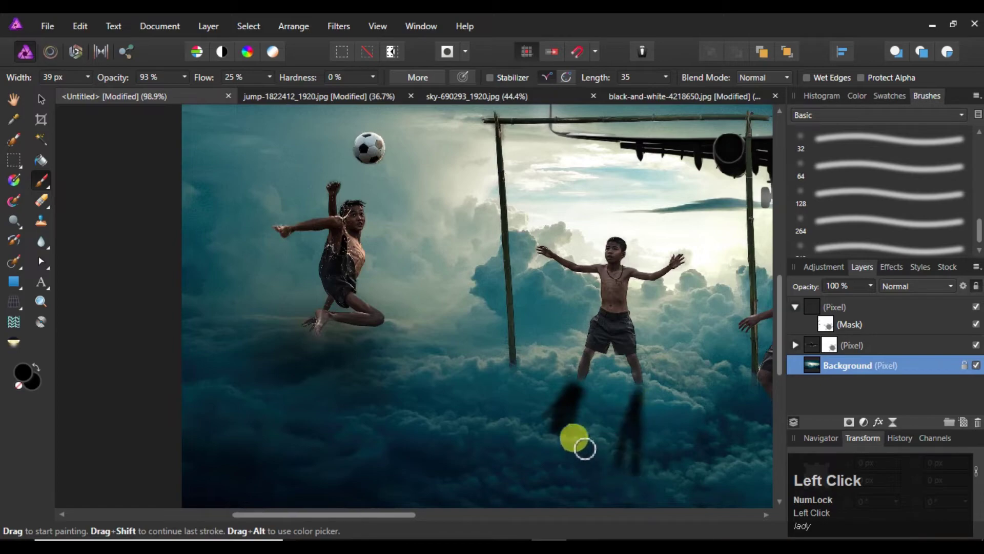
pyautogui.press('z')
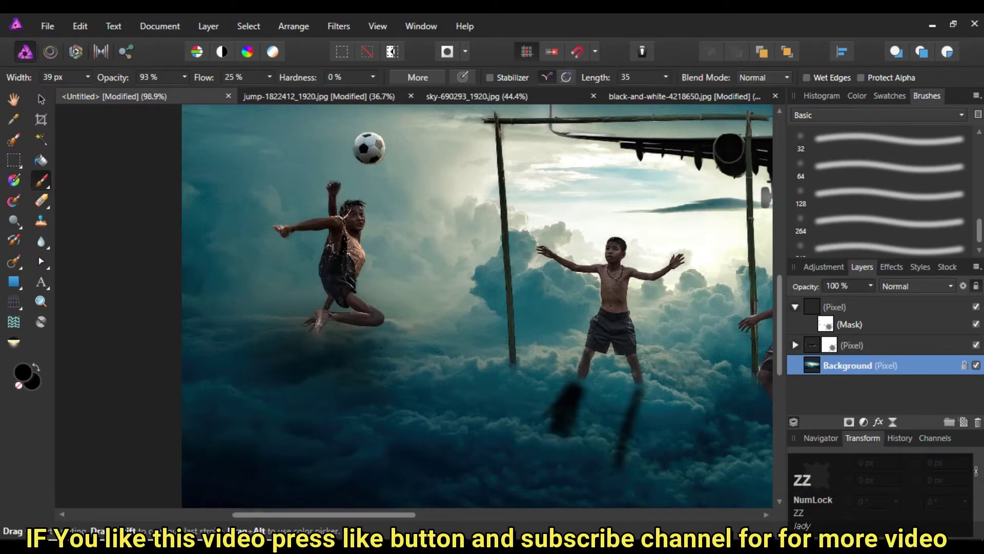
pyautogui.moveTo(870, 287); pyautogui.dragTo(842, 311)
pyautogui.press('ctrl+z')
pyautogui.click(868, 303)
pyautogui.press('ctrl+z')
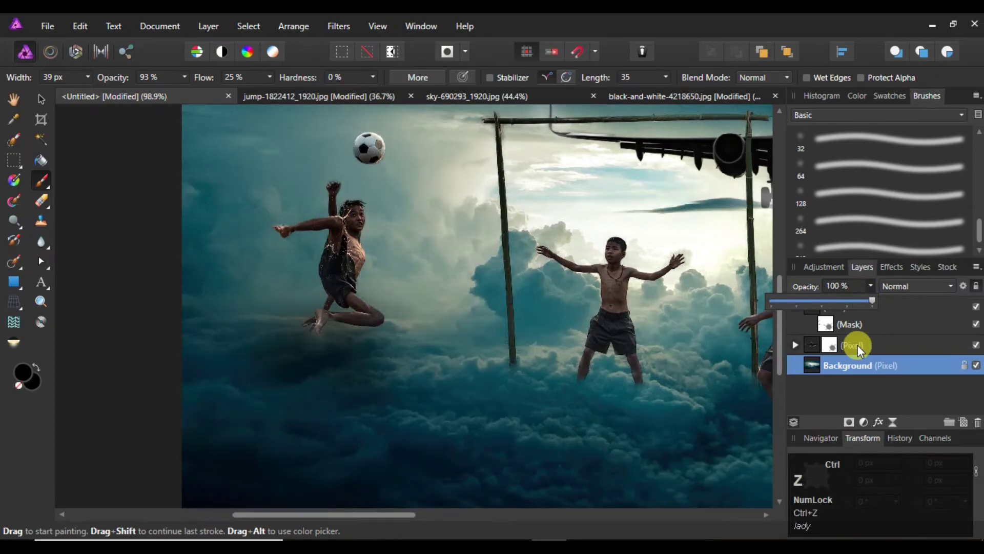
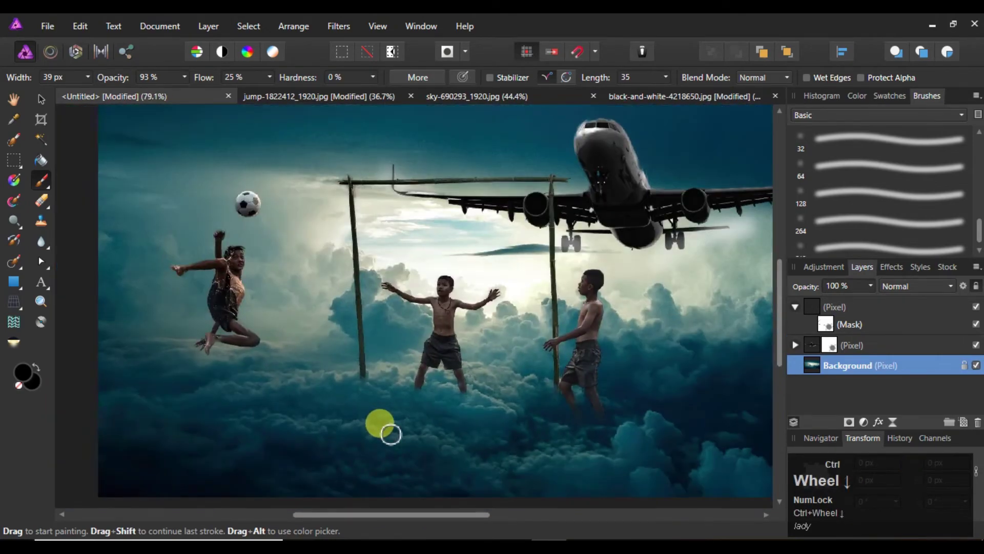
# - Add a new empty pixel layer just above the Background for the boys' shadows
pyautogui.click(973, 431)
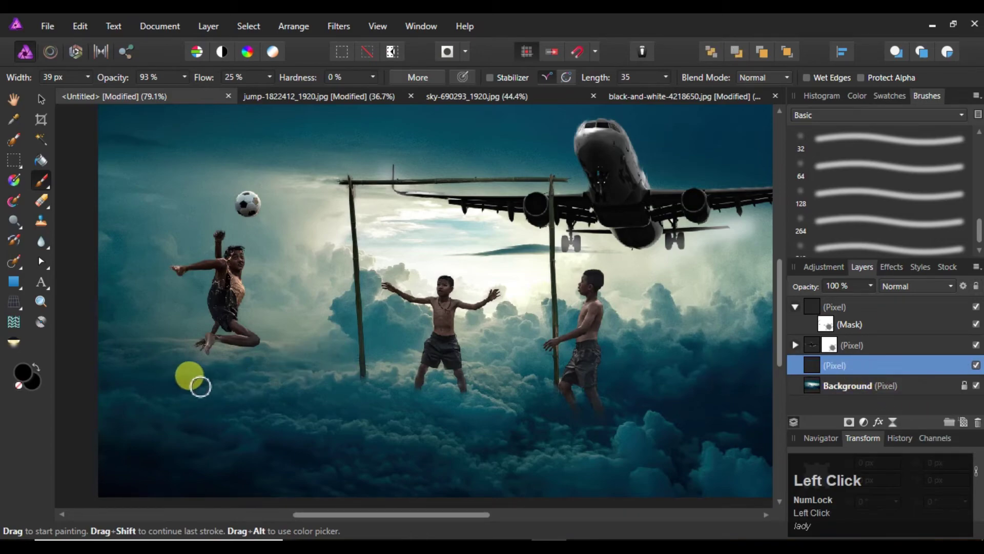
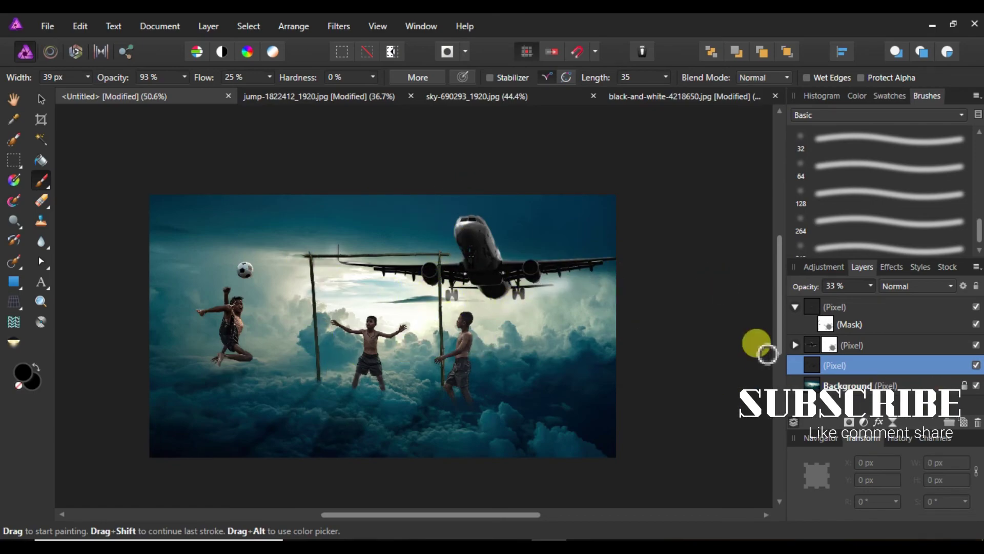
# - Paint shadow strokes beneath the boys on the top layer and fade it to 36% opacity
pyautogui.moveTo(868, 328); pyautogui.dragTo(555, 380)
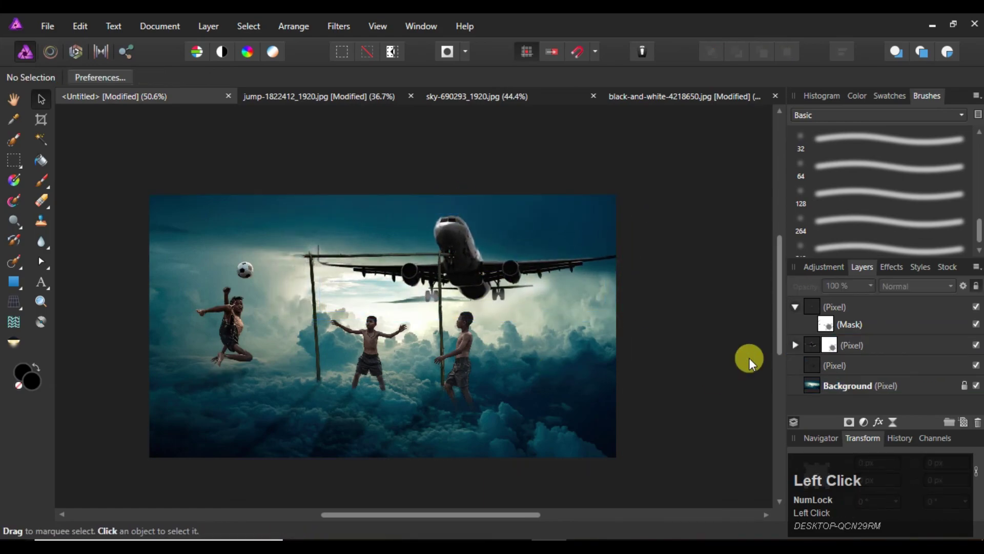
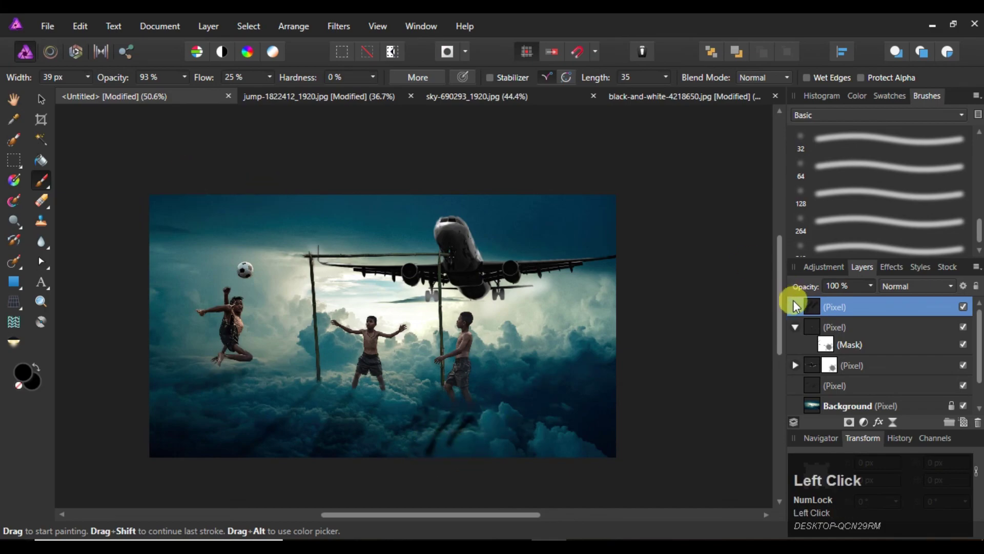
pyautogui.moveTo(878, 292); pyautogui.dragTo(575, 456)
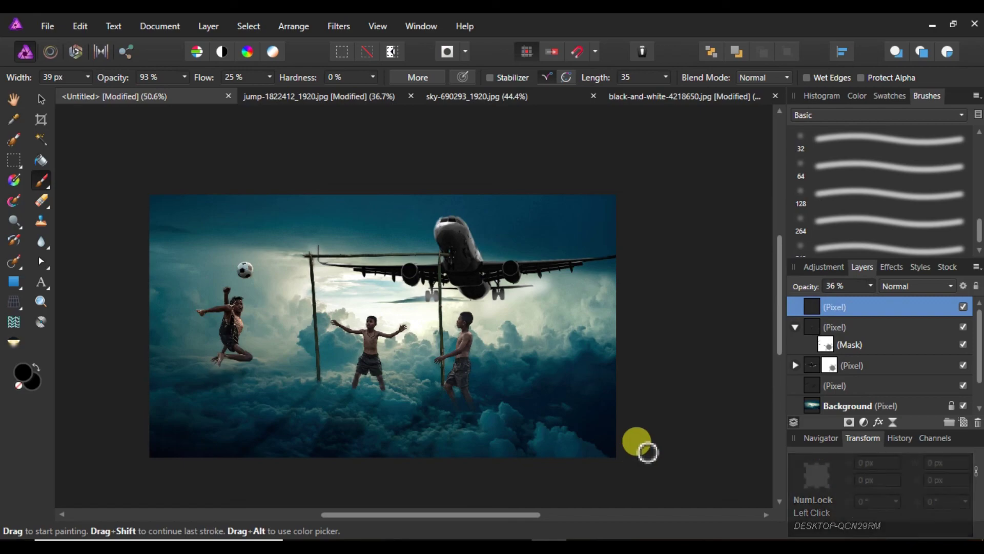